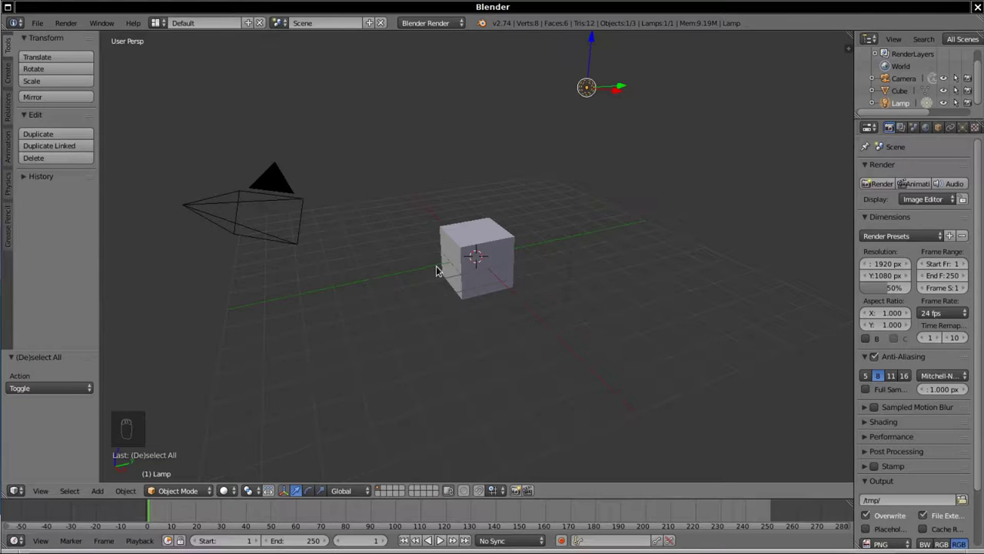
- Select the default cube and lamp and delete them, leaving only the camera
drag(474, 253, 646, 134)
key(a)
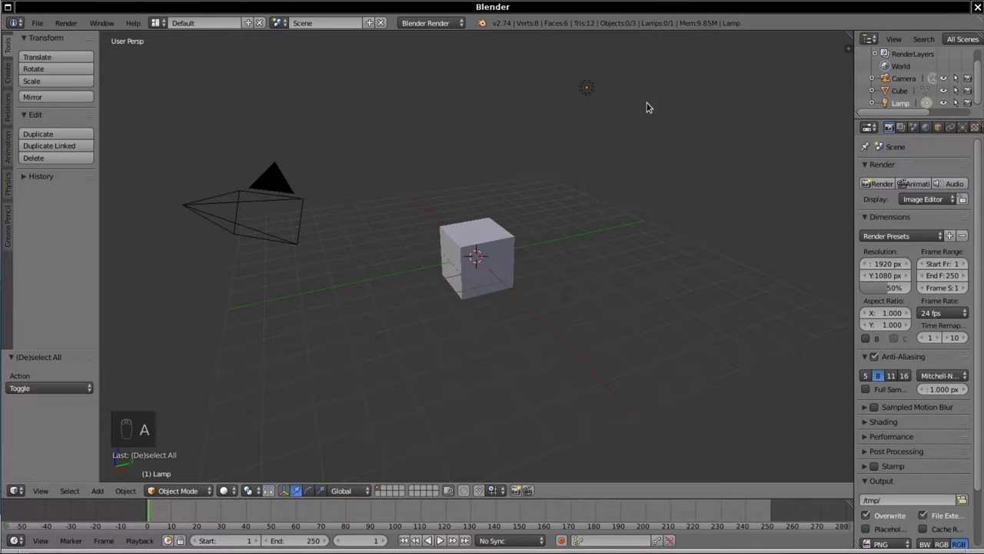
key(b)
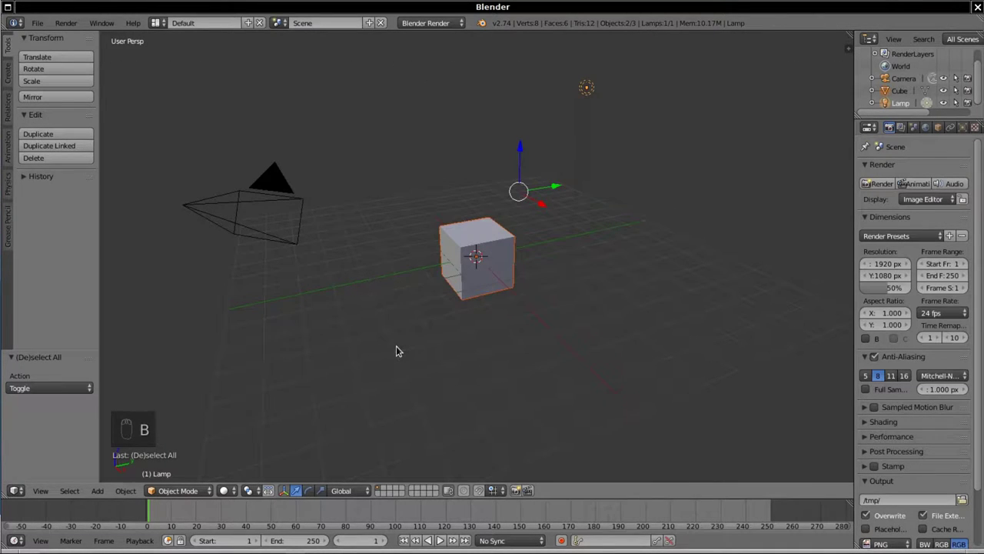
key(x)
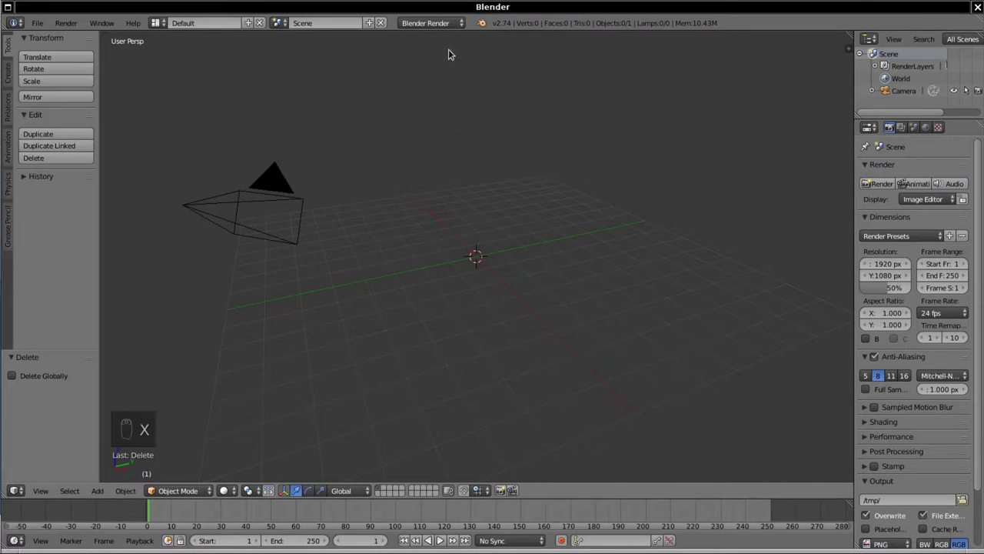
- Set the render engine to Cycles and the scene's unit system to Metric
drag(440, 27, 438, 67)
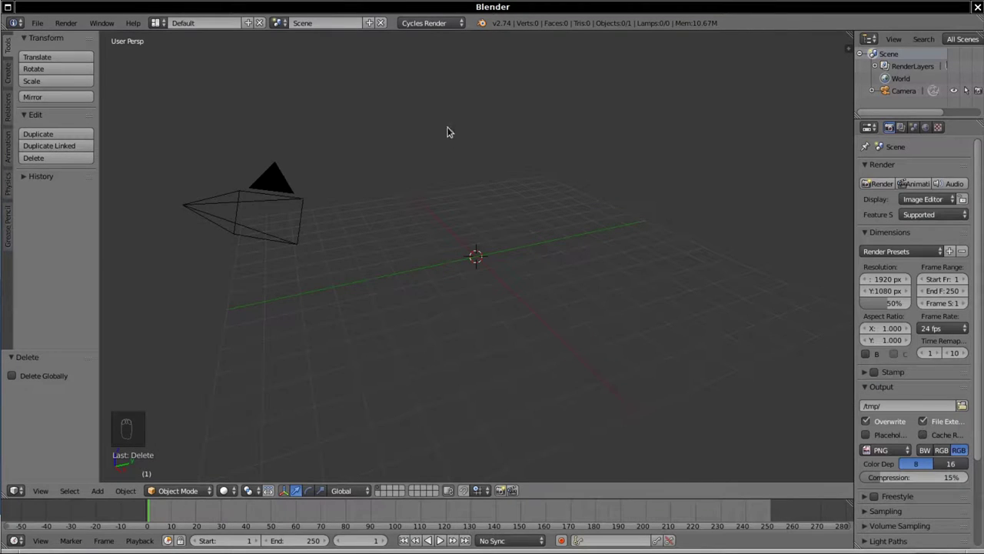
drag(389, 185, 866, 180)
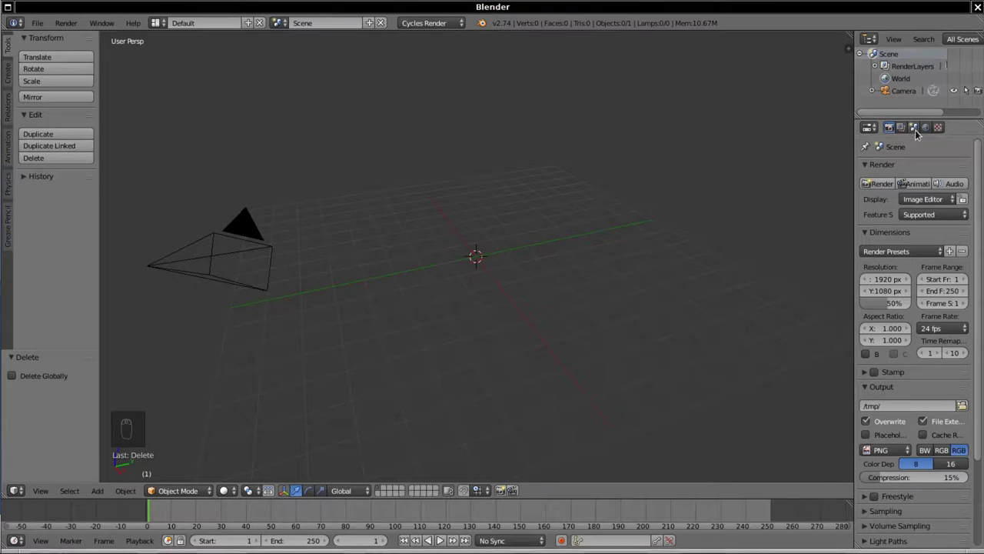
drag(912, 128, 888, 253)
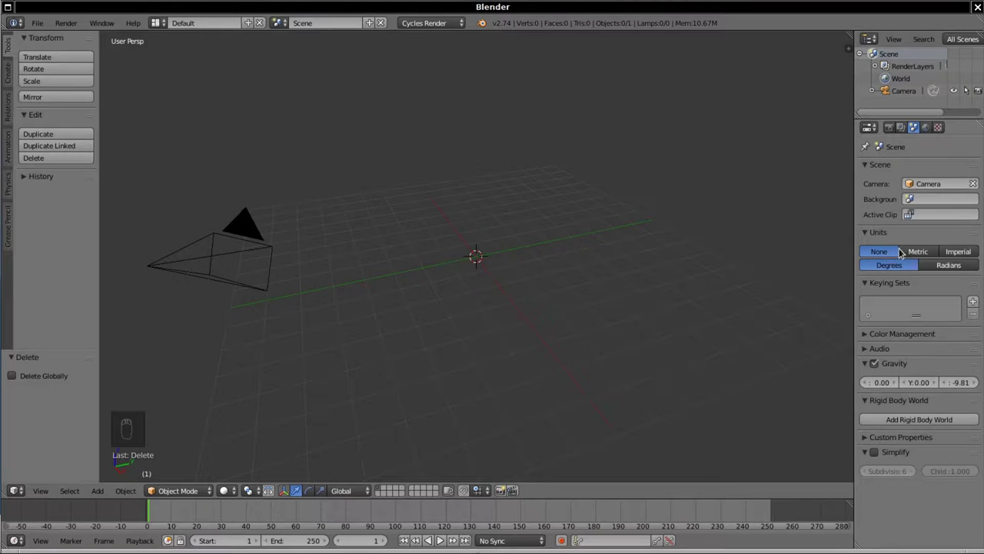
drag(921, 247, 710, 245)
drag(710, 246, 529, 30)
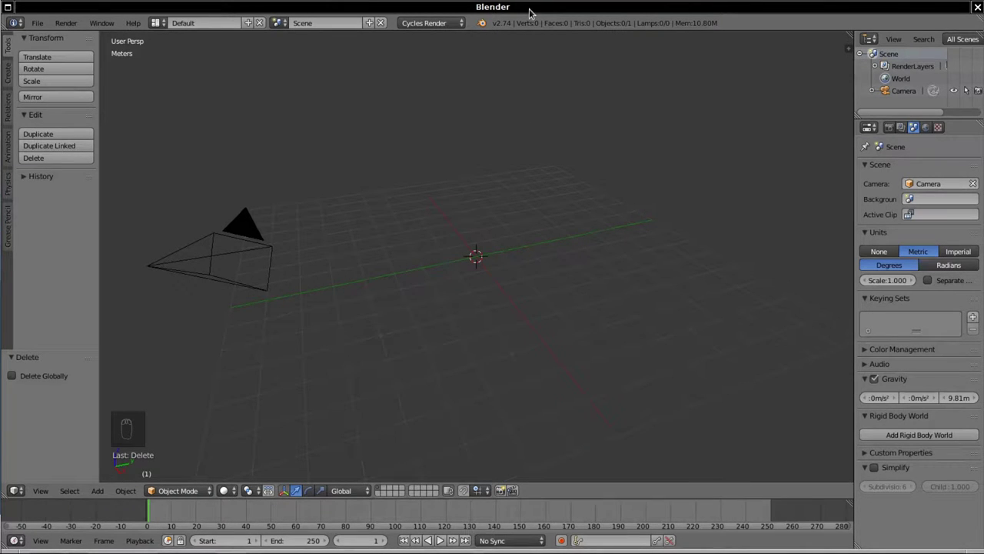
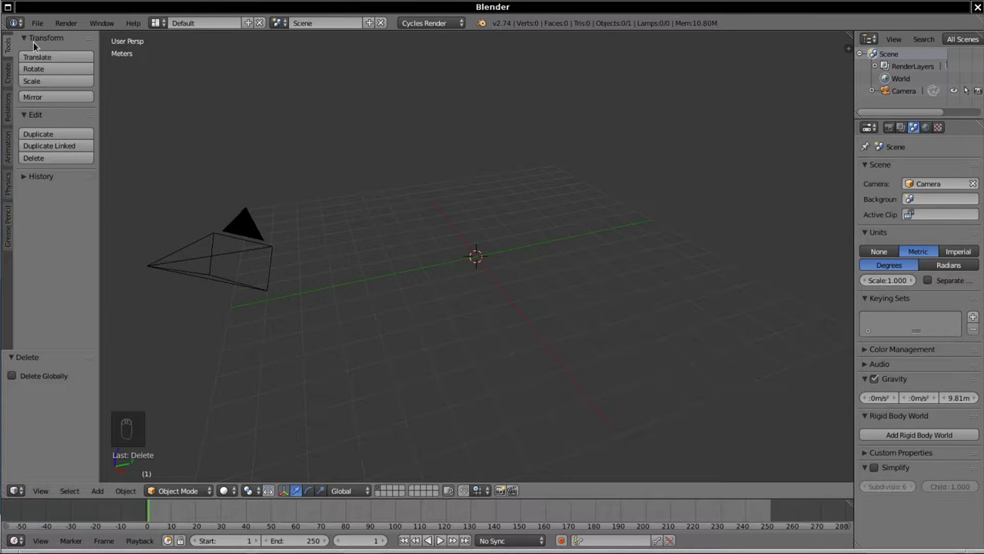
- Import the bottle-outline SVG curves at the origin and select them all
drag(40, 31, 248, 327)
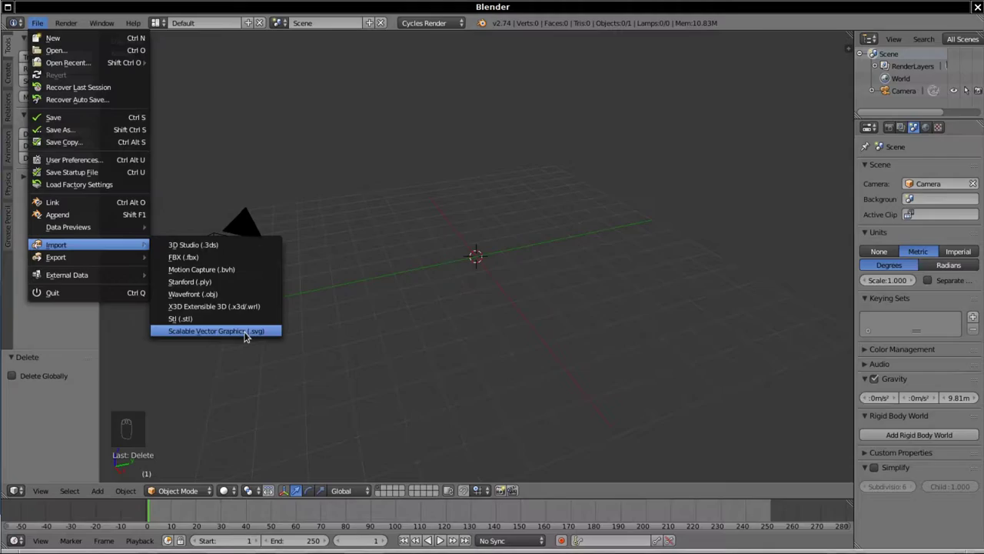
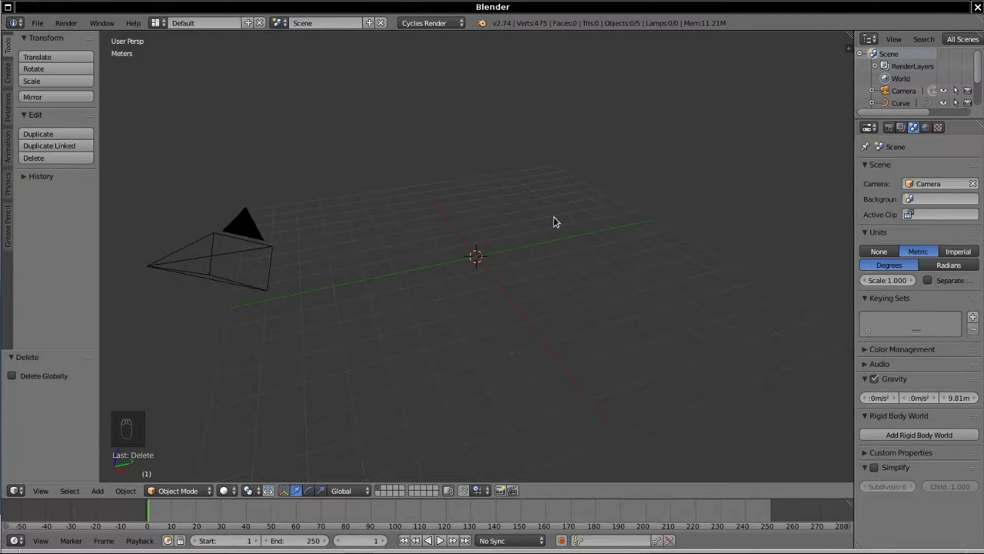
key(b)
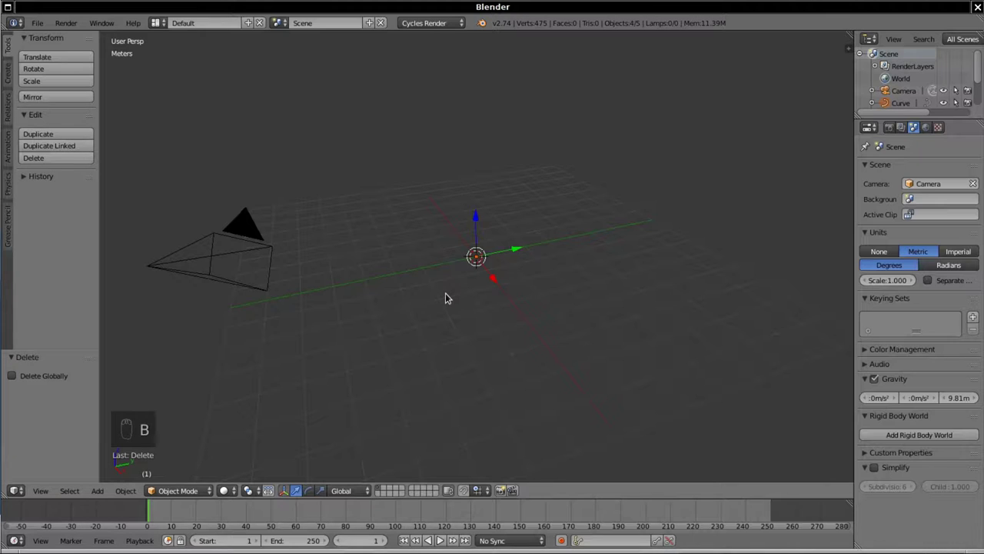
- Frame the curves, show the properties panel and rotate all curves 90° about X to stand upright
key(KP_Decimal)
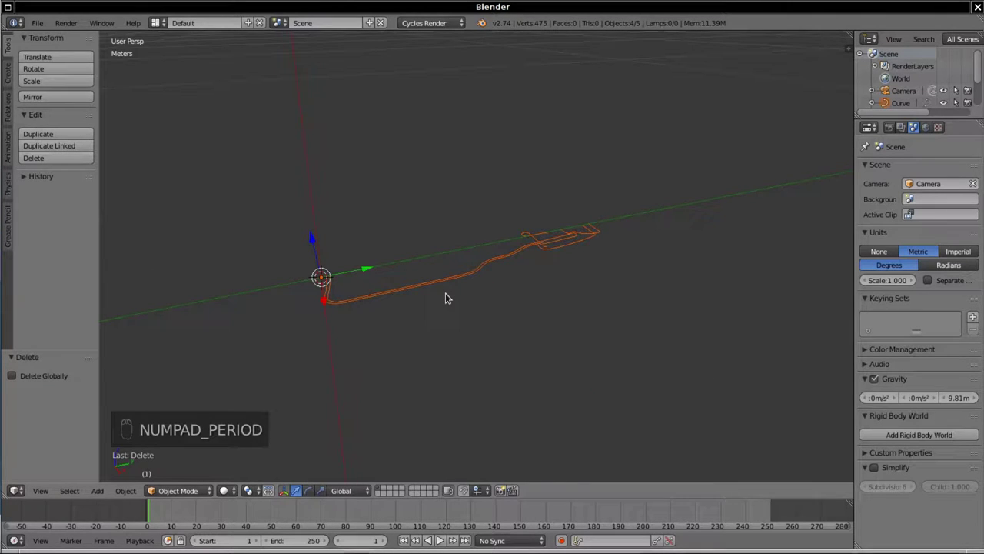
drag(396, 320, 471, 334)
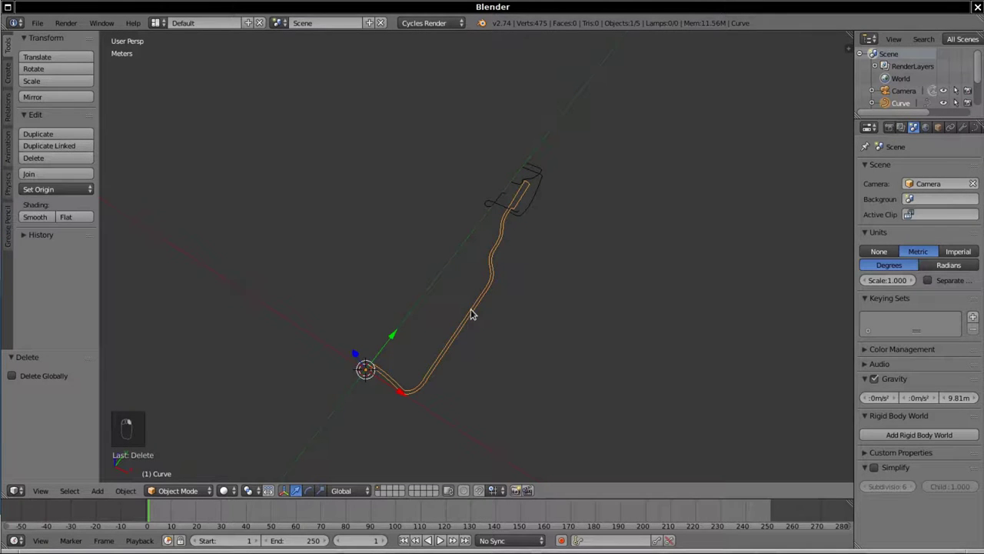
key(n)
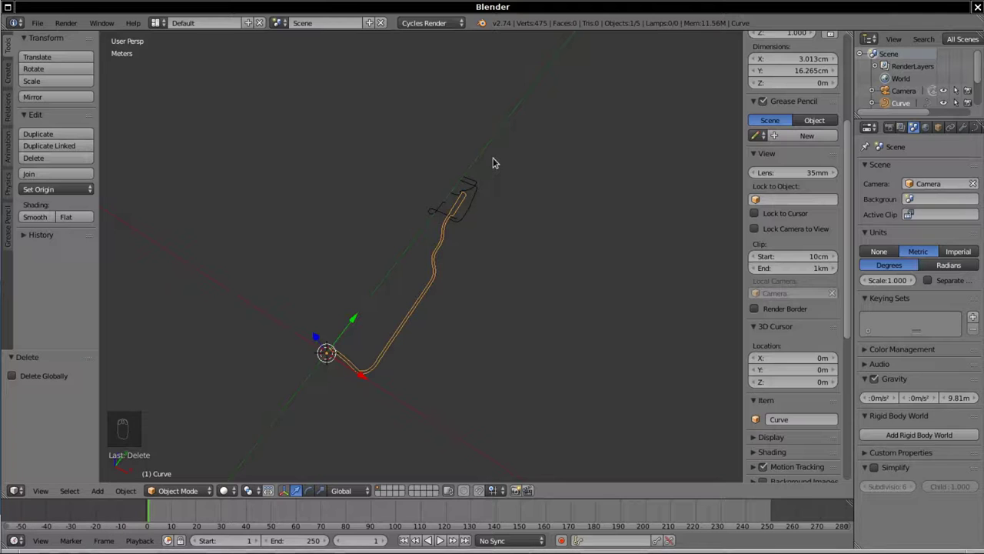
key(a)
key(b)
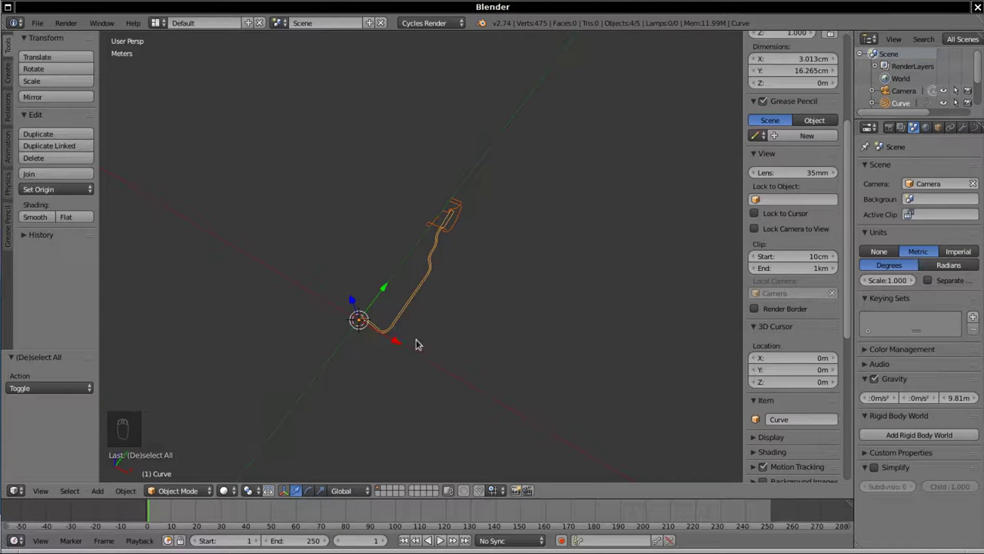
key(r)
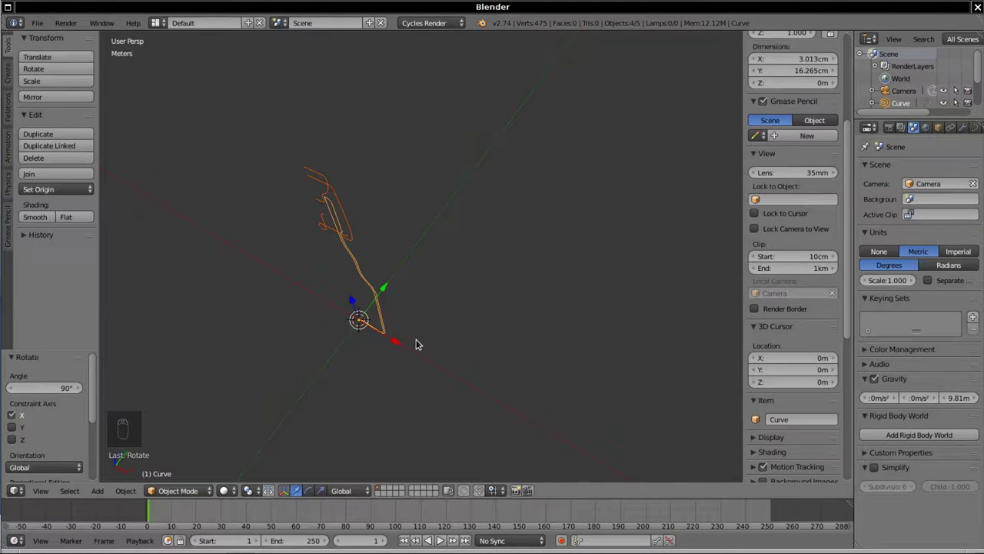
drag(508, 318, 548, 255)
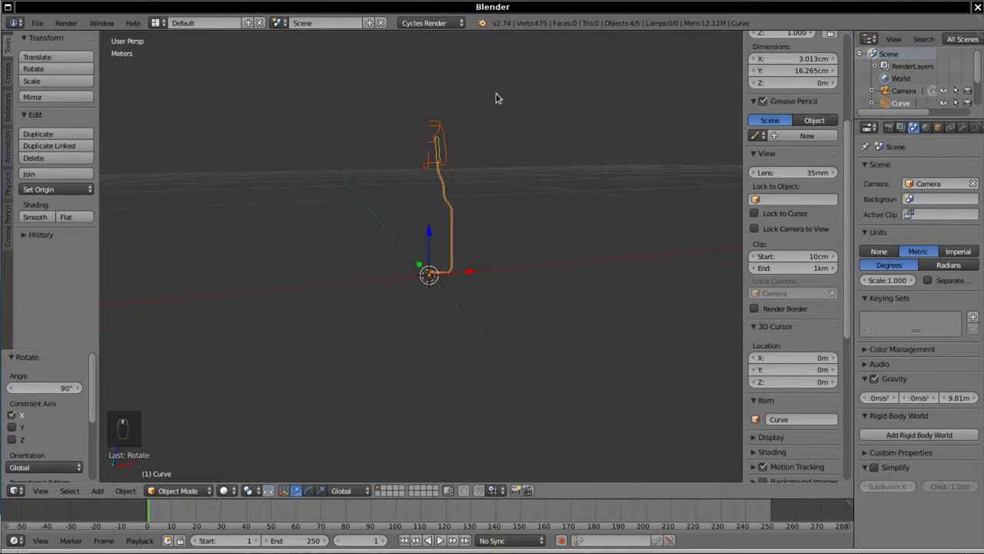
- Bring up the User Preferences from the File menu
drag(68, 22, 43, 23)
drag(42, 23, 82, 160)
- Enable Rotate Around Selection in the User Preferences interface settings
drag(82, 159, 101, 320)
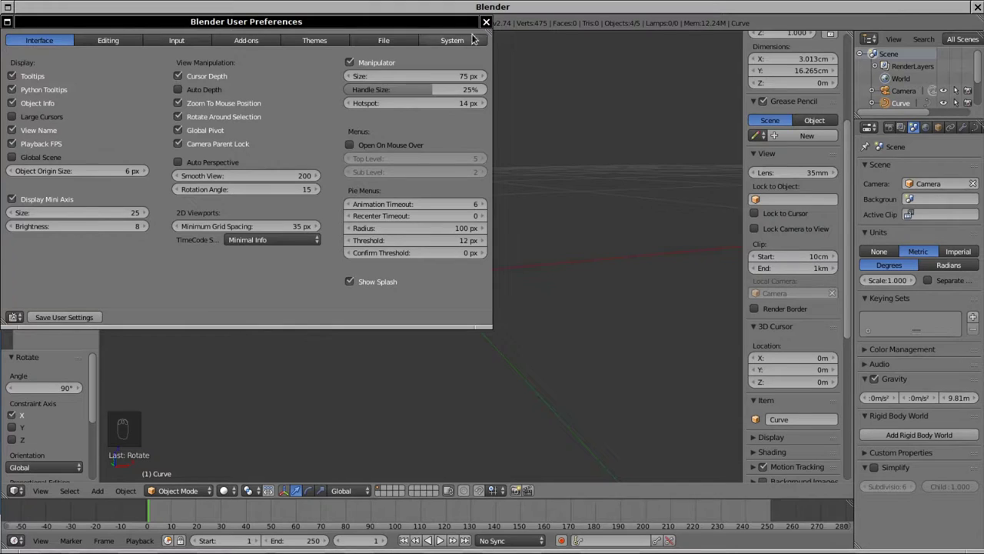
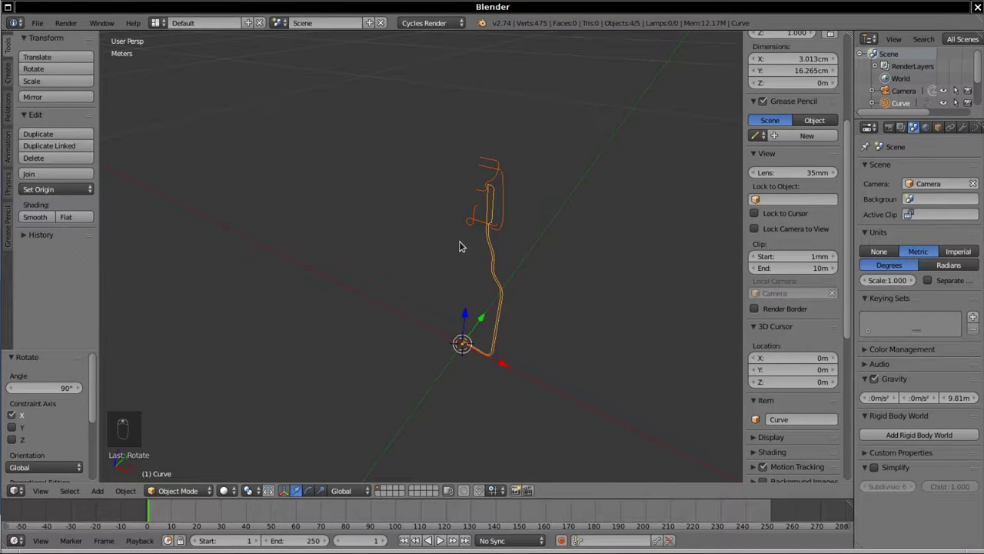
- Select only the bottle body curve and show its Add Modifier list
drag(494, 261, 345, 268)
drag(345, 268, 867, 156)
drag(962, 126, 896, 169)
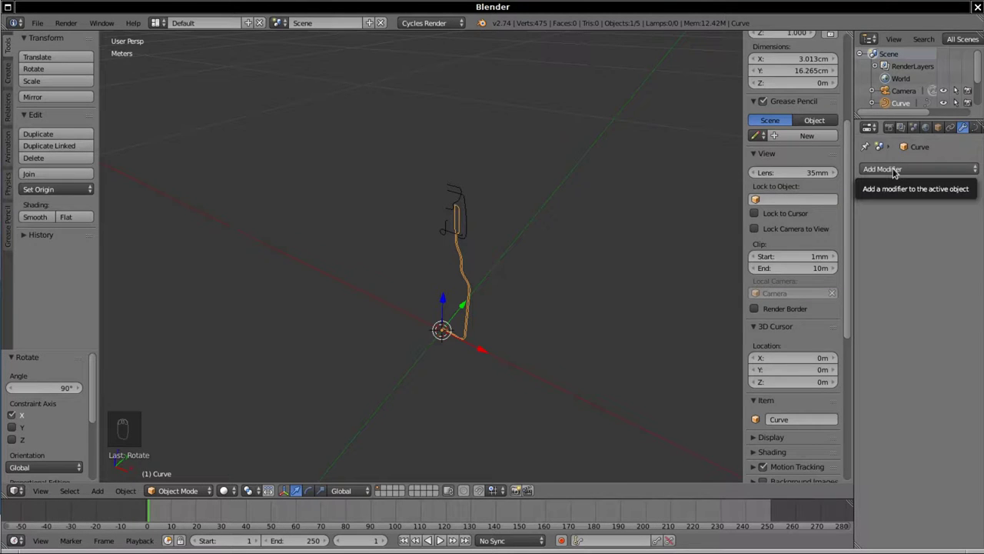
- Add a Screw modifier revolving the profile 360° around Y with 32 steps, then select the cap curve
drag(896, 169, 768, 273)
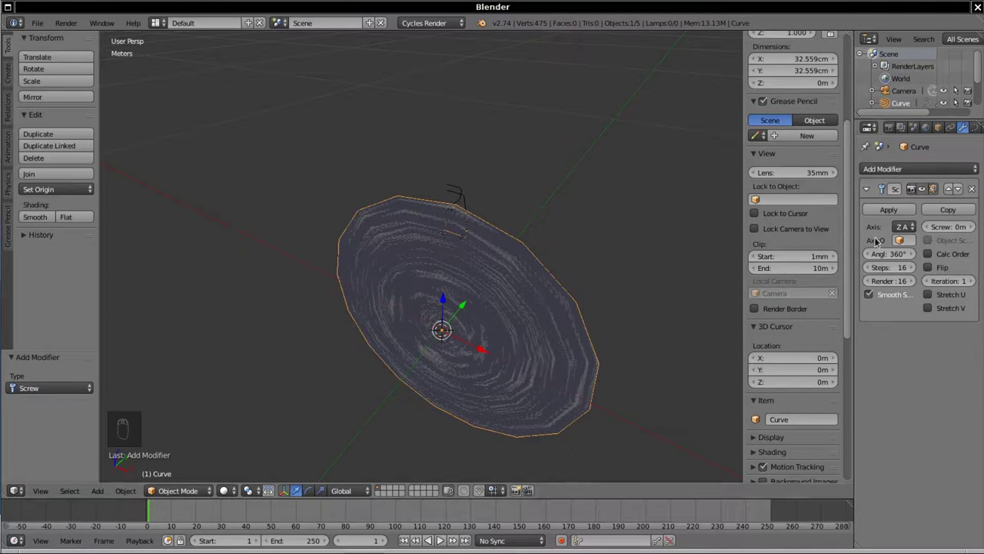
drag(902, 226, 905, 201)
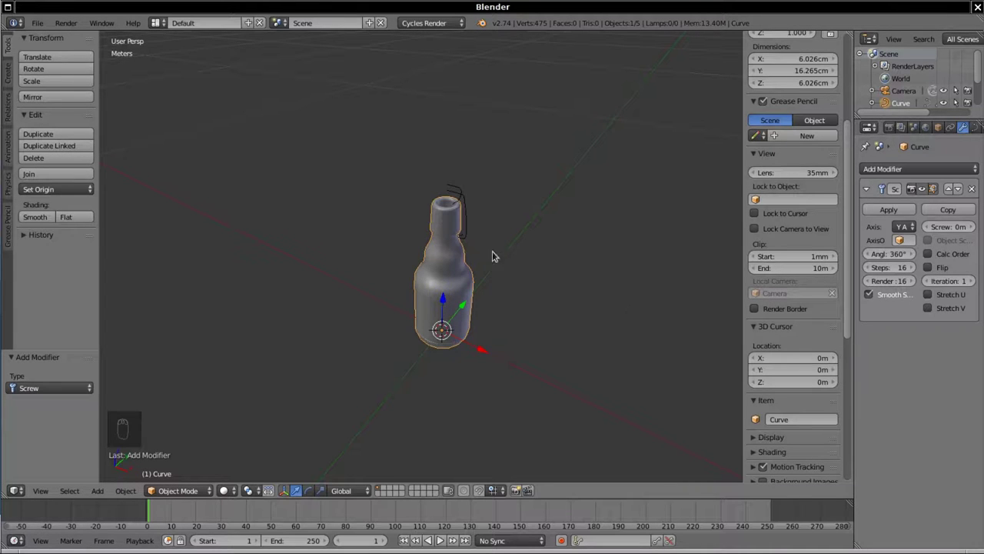
middle_click(454, 207)
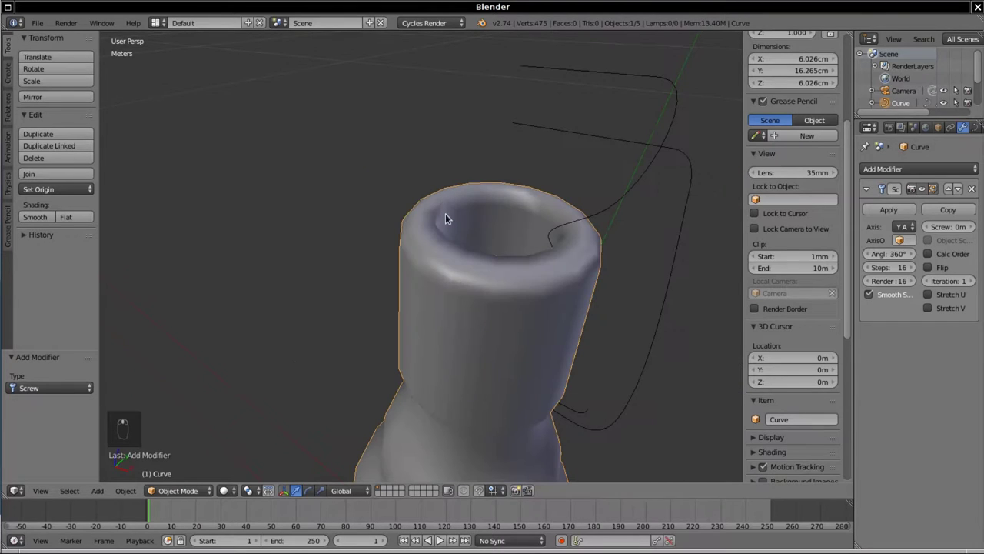
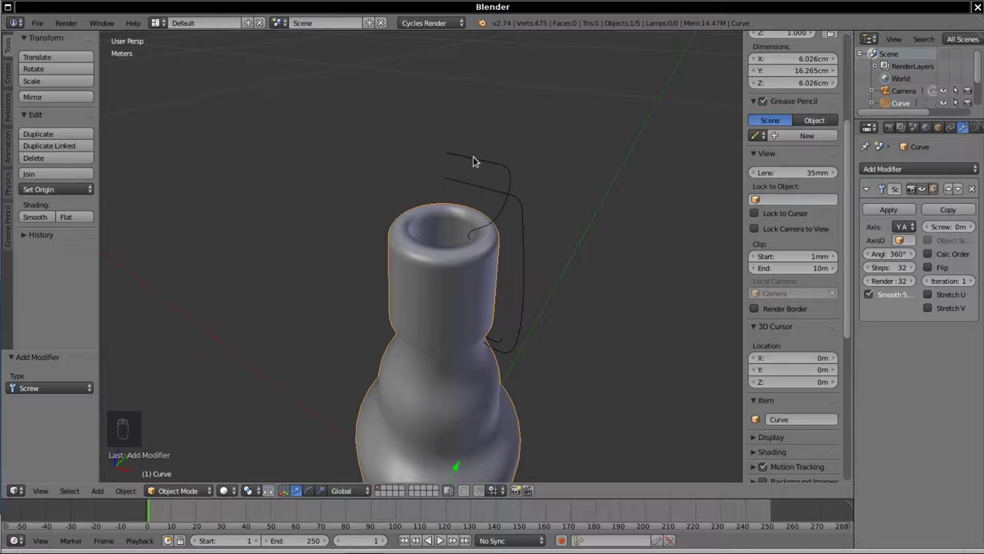
drag(478, 160, 571, 161)
- With the bottle active, link its Screw modifier onto the cap curve via Ctrl+L Modifiers
right_click(406, 240)
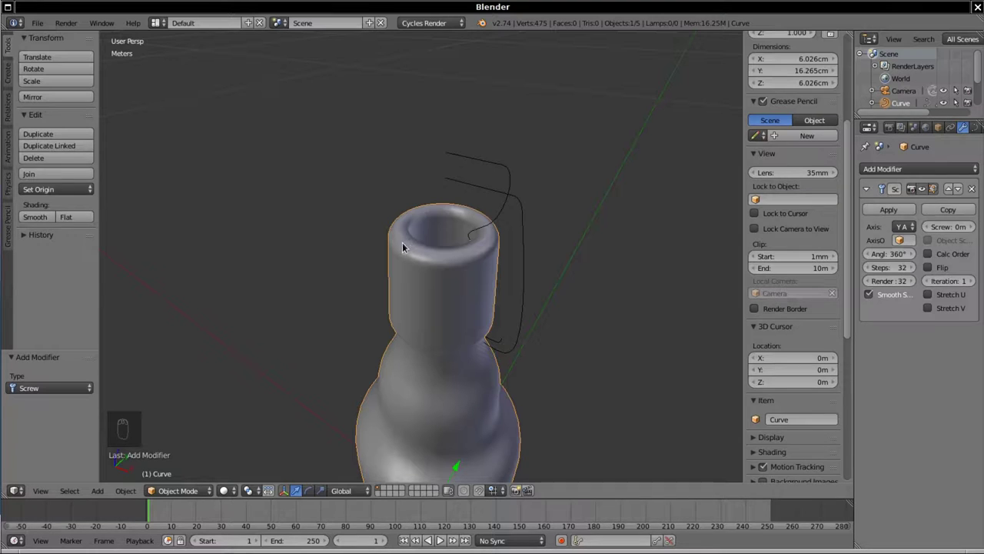
drag(488, 161, 584, 267)
drag(555, 280, 420, 231)
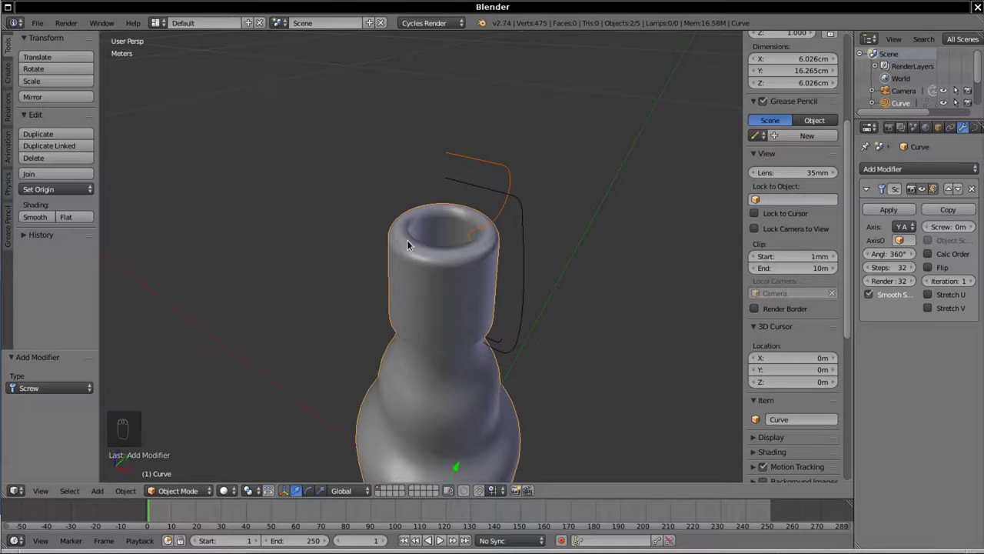
key(ctrl+l)
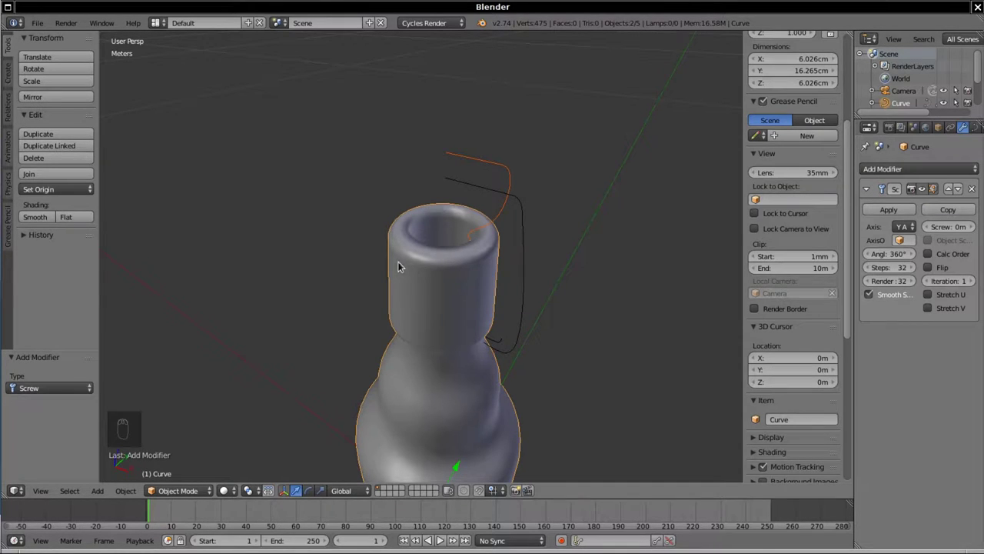
key(ctrl+l)
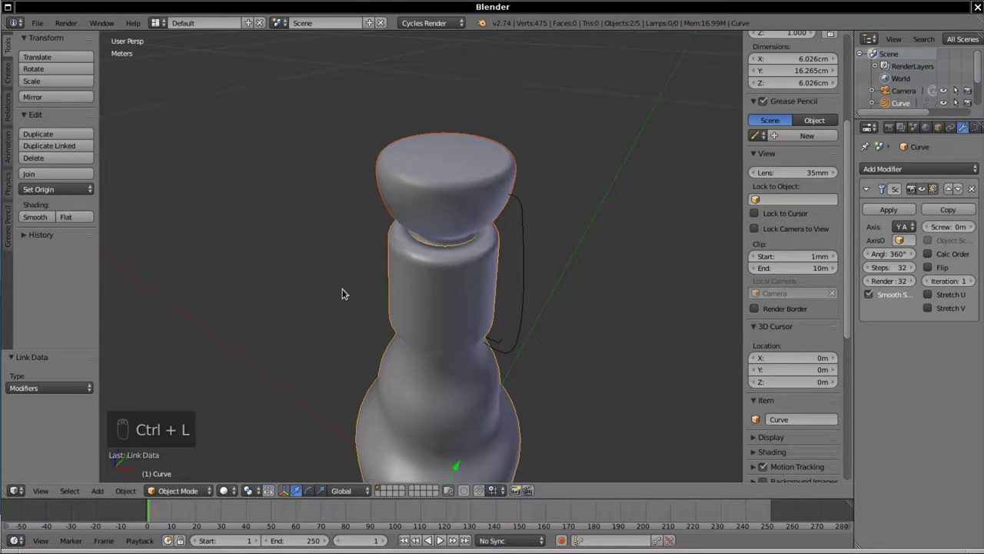
- Pull the view back to show the whole bottle with its revolved cap
drag(372, 256, 336, 247)
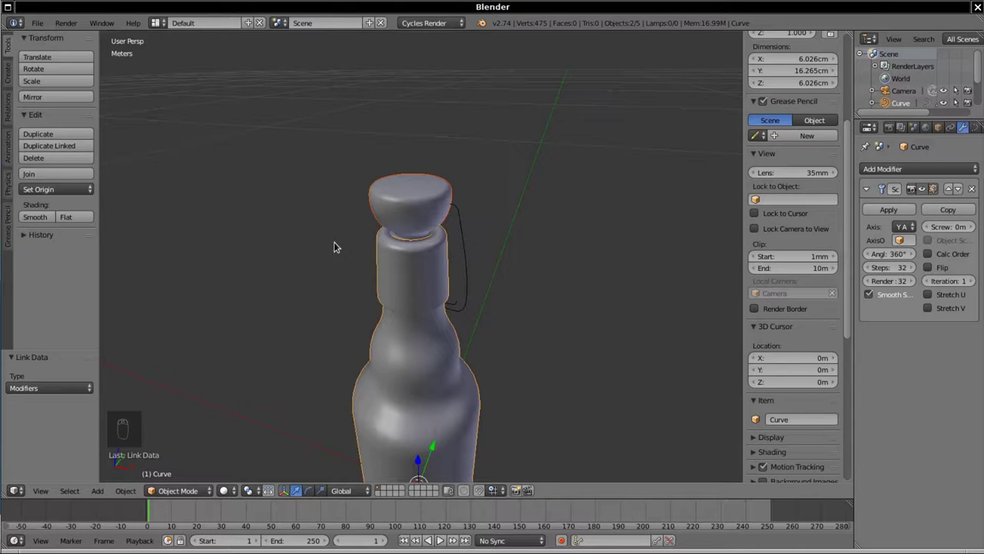
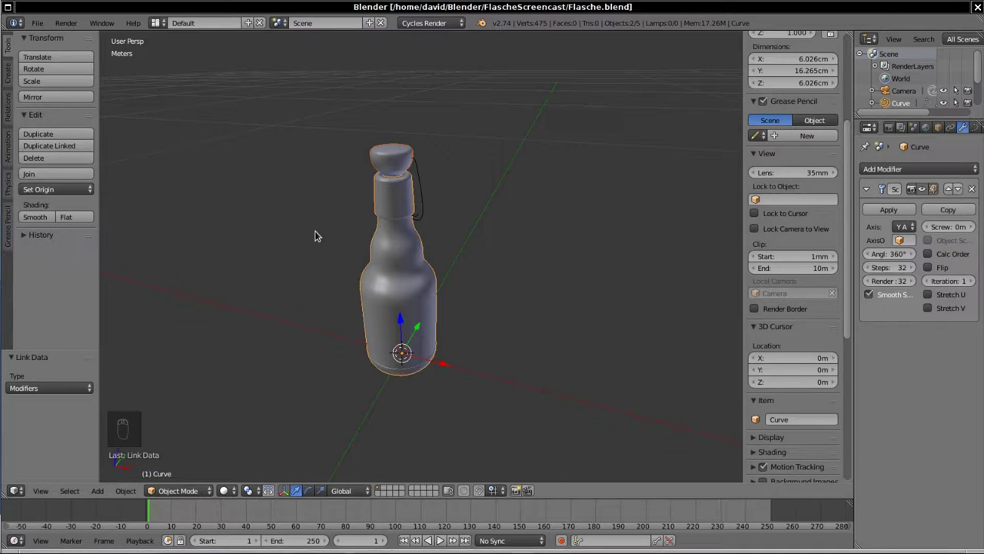
- Convert the bottle and cap curves to meshes (Alt+C), then enter Edit Mode on the bottle
key(alt+c)
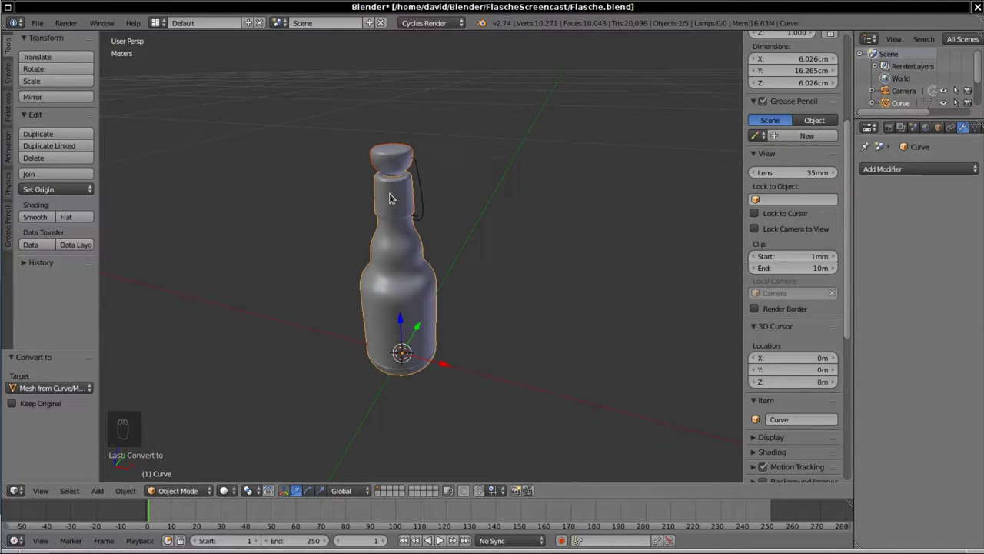
drag(387, 197, 395, 195)
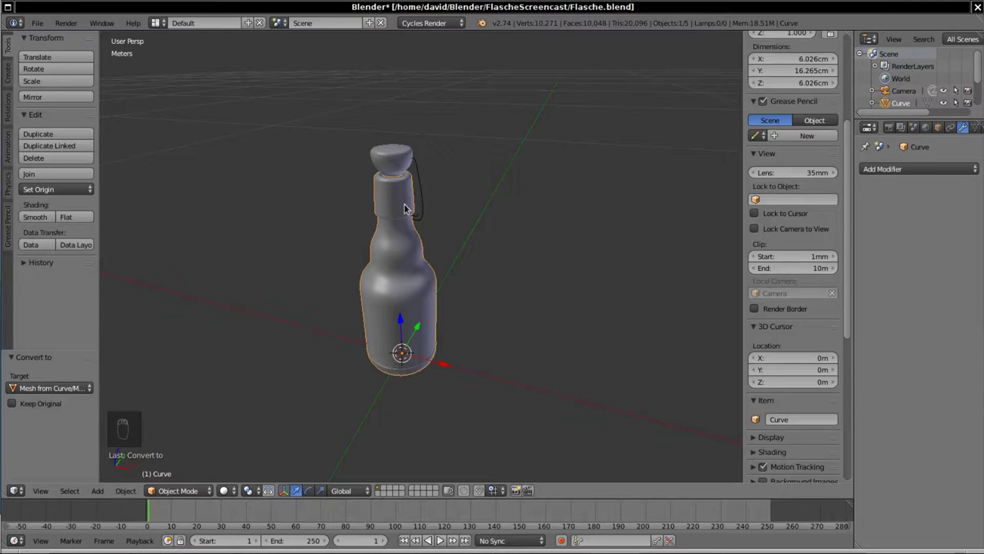
key(Tab)
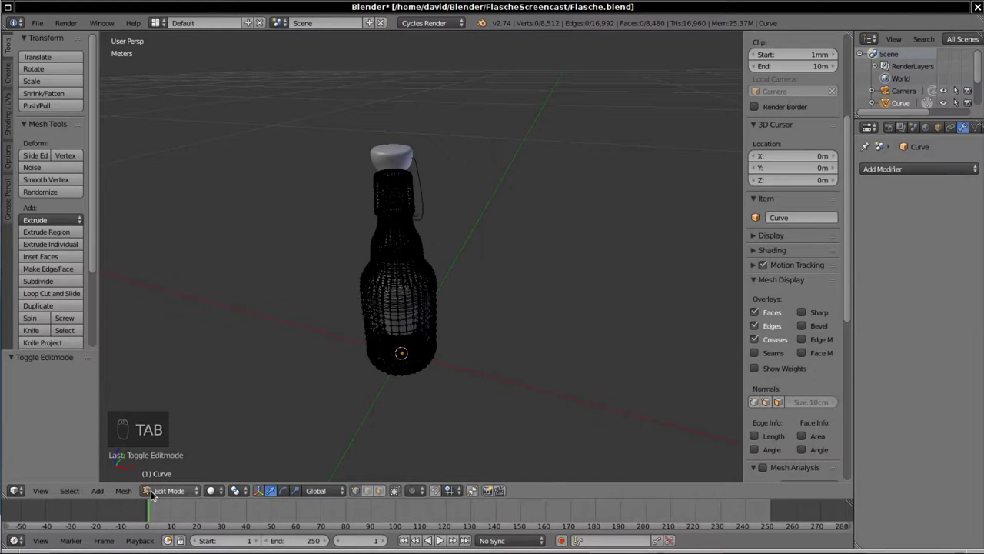
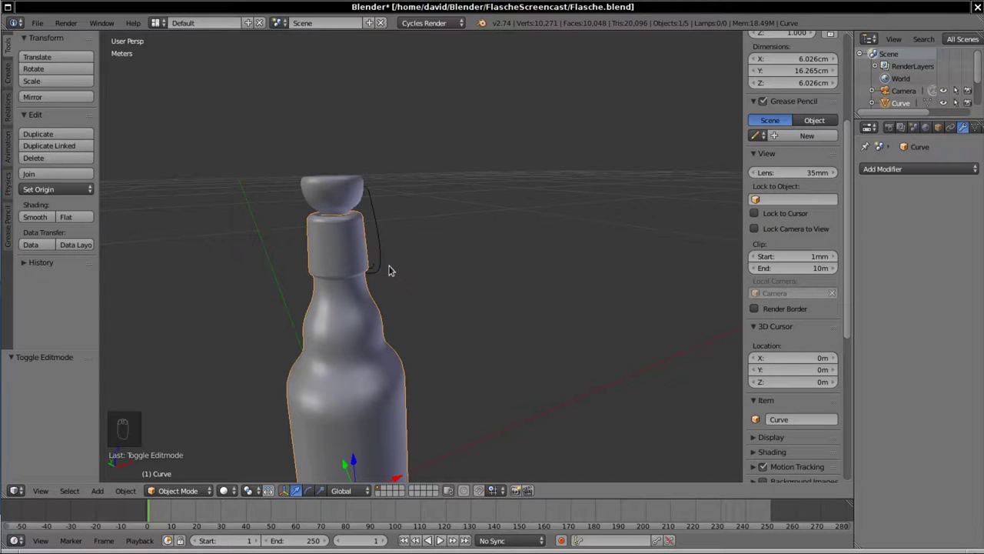
- Select the collar curve Curve.002, enter Edit Mode and hide its normal lines under Curve Display
click(424, 266)
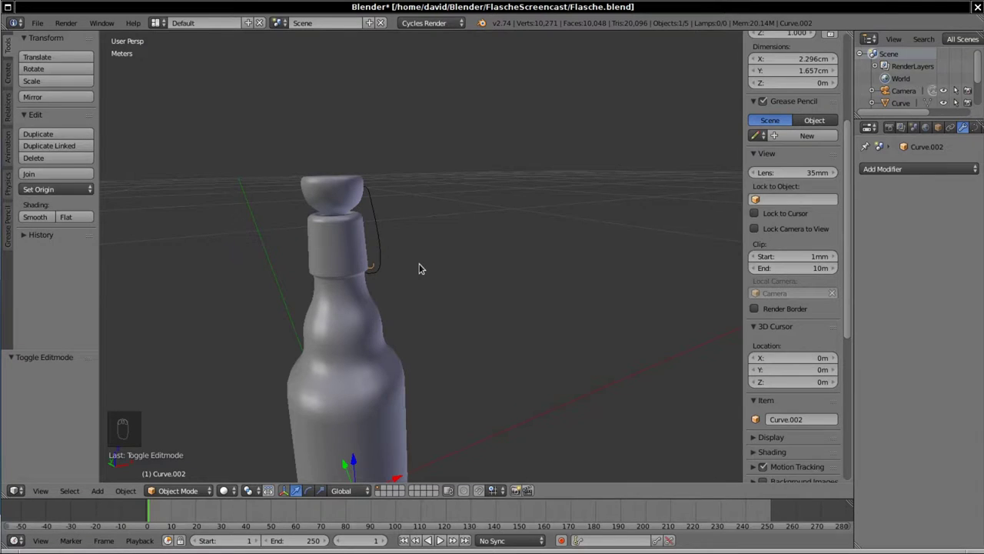
key(Tab)
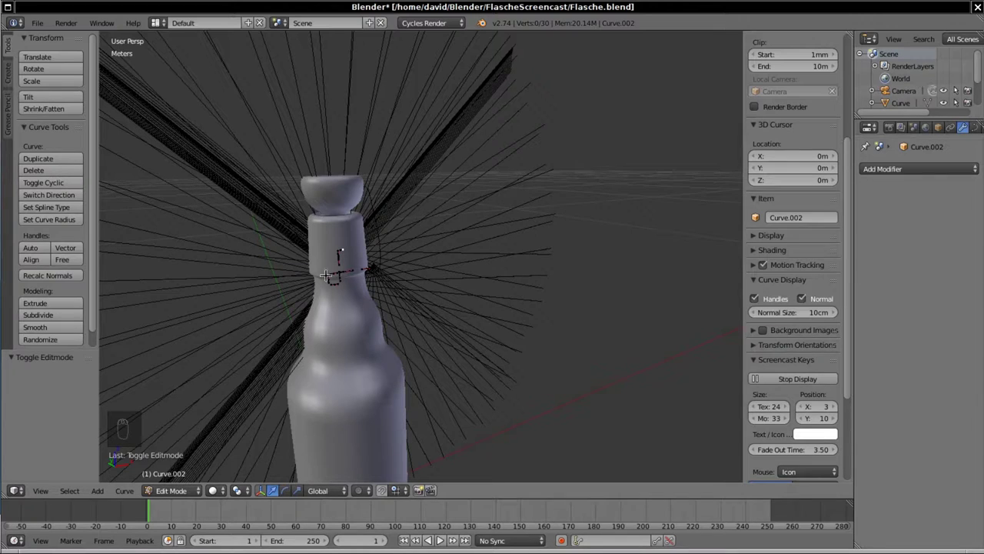
drag(849, 324, 852, 352)
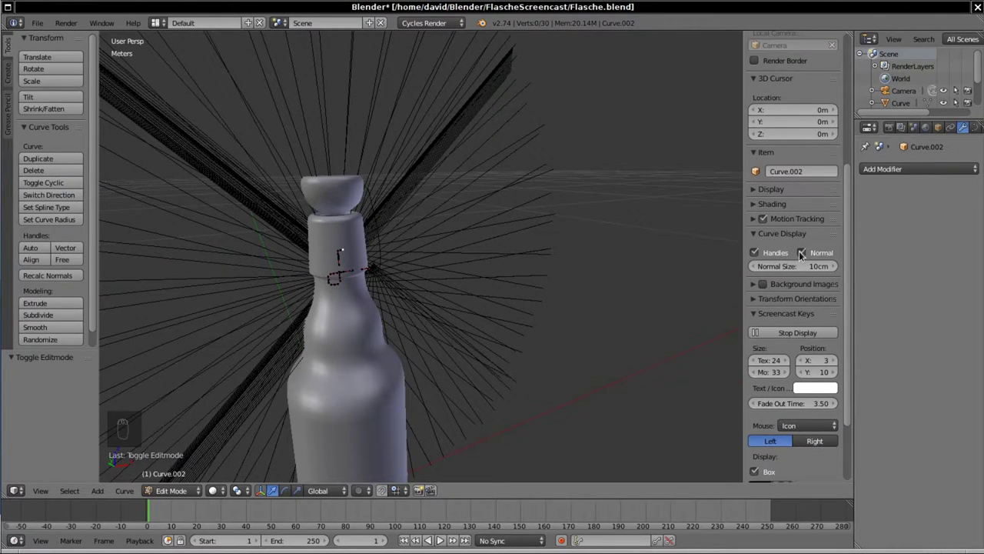
drag(800, 251, 751, 183)
- View the bottle and collar curve straight from the front in flat orthographic view
middle_click(751, 183)
key(KP_3)
key(KP_1)
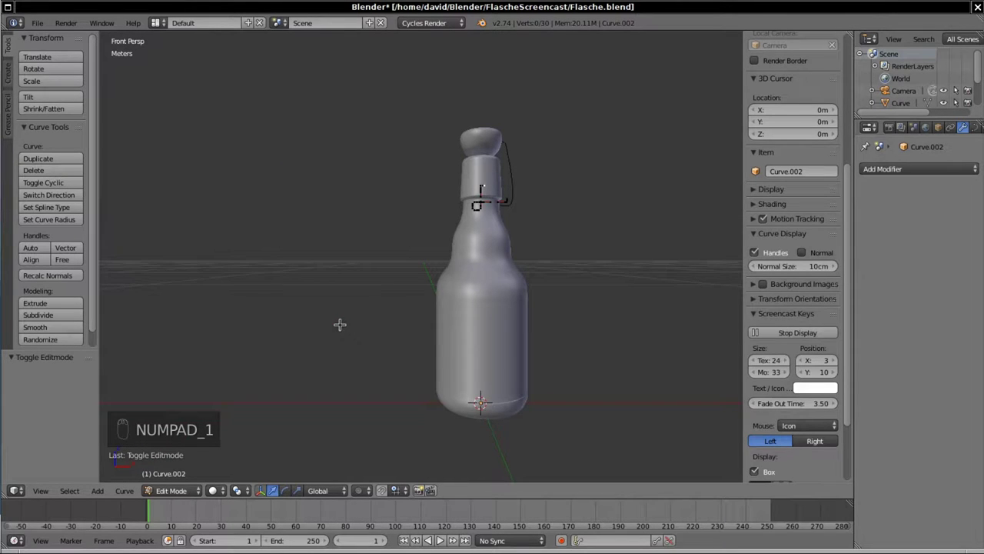
- Zoom on the neck, select the six surplus collar points and delete them, leaving 24
key(KP_5)
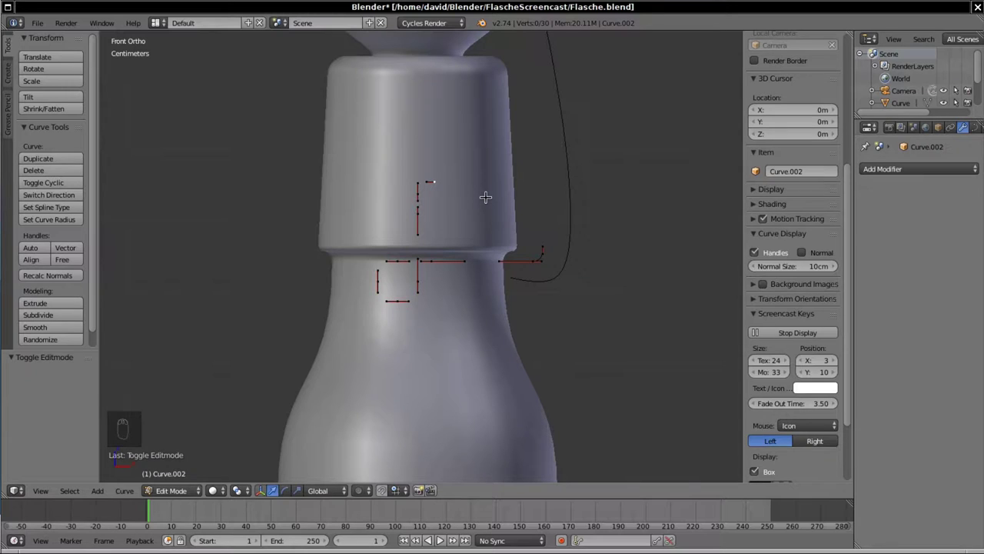
key(a)
key(a)
key(a)
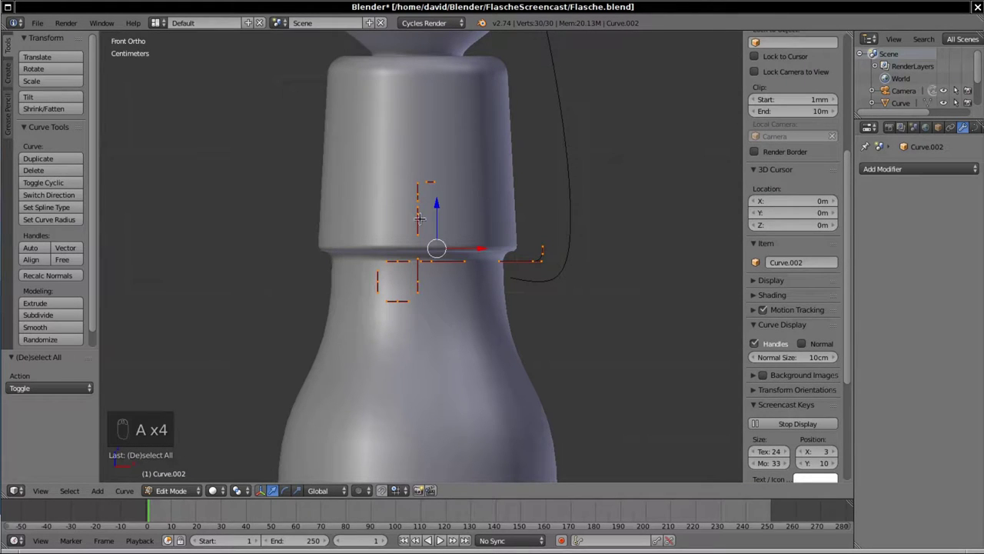
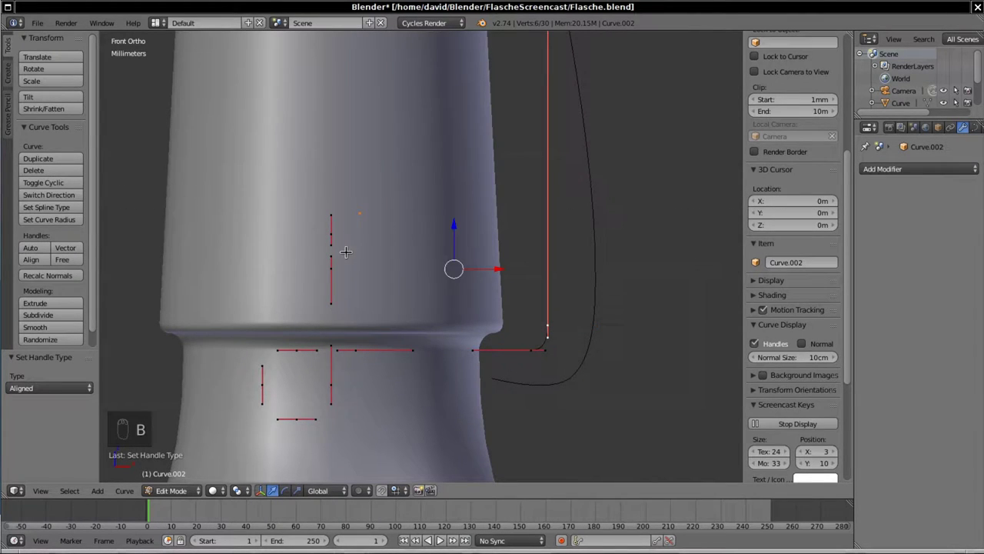
key(x)
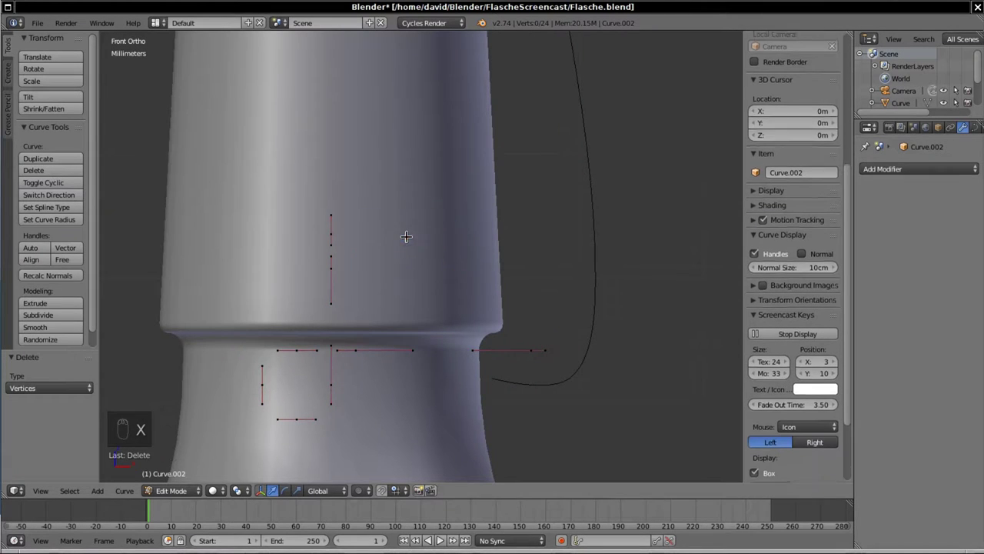
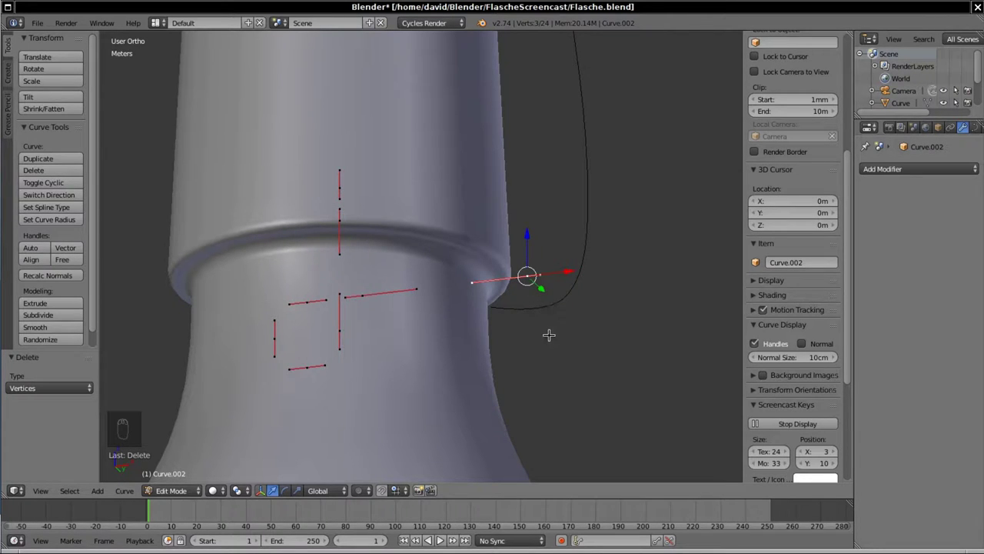
- Rotate a handle about Z, then move 21 of the 24 points along Y around the neck
key(r)
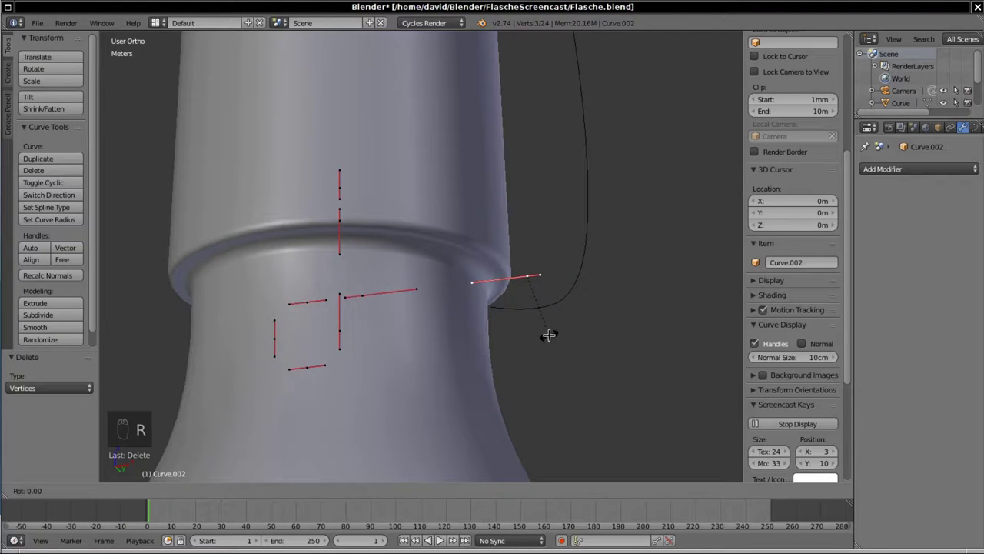
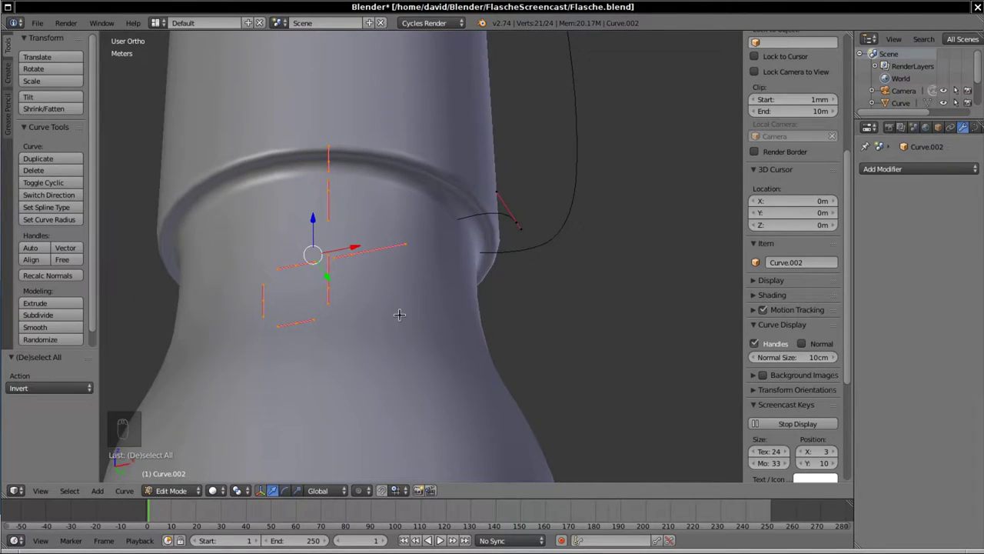
key(g)
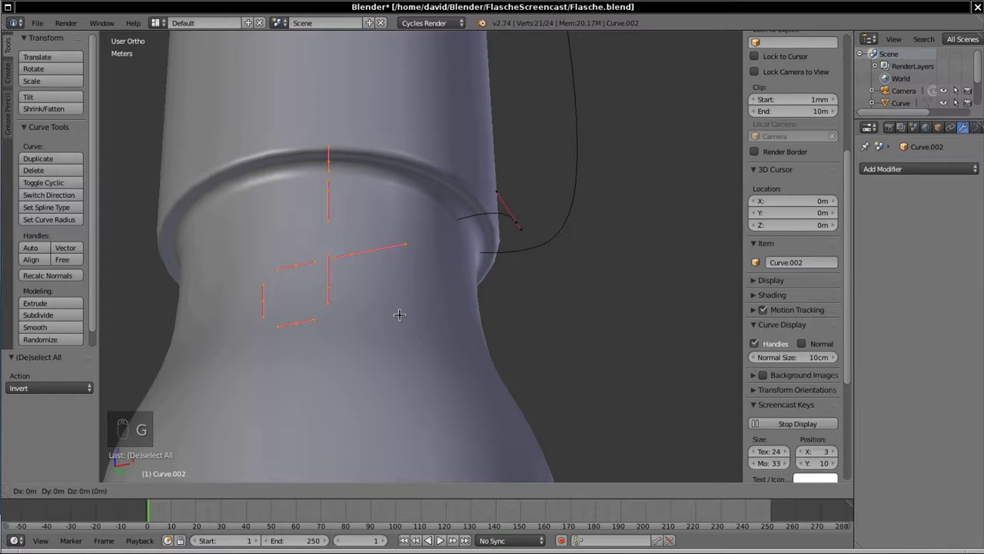
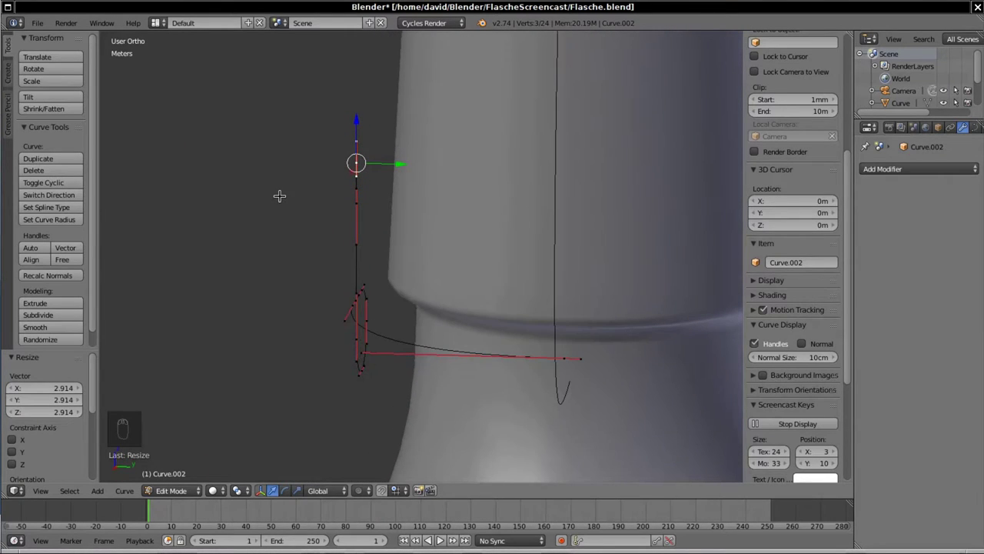
- Rotate handles and move 9 of the 24 points along Y so the outline tucks above the neck ring
key(r)
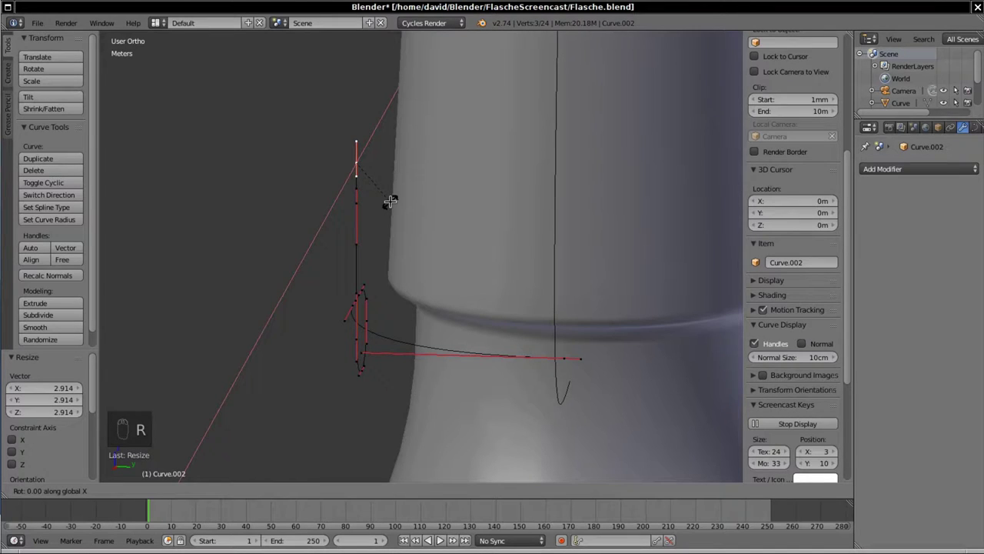
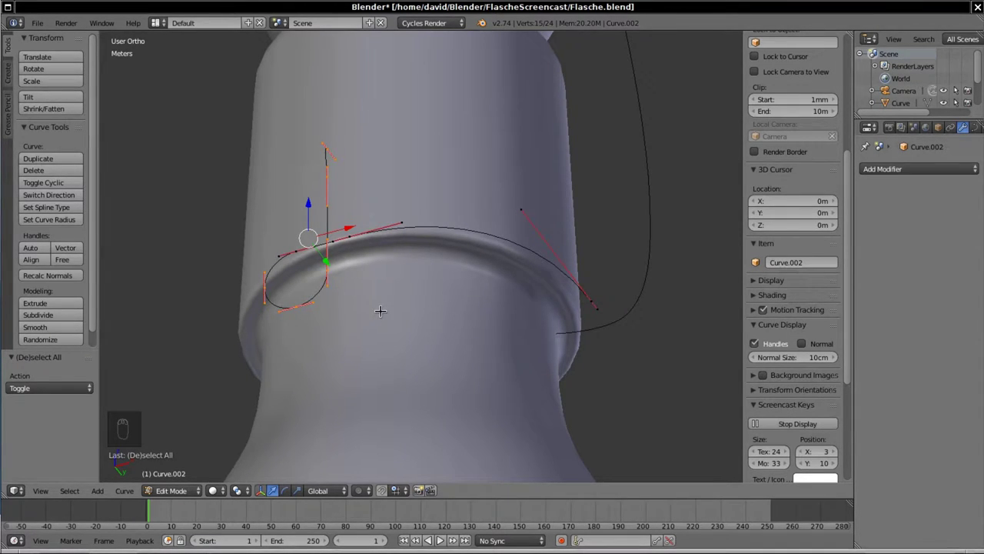
key(g)
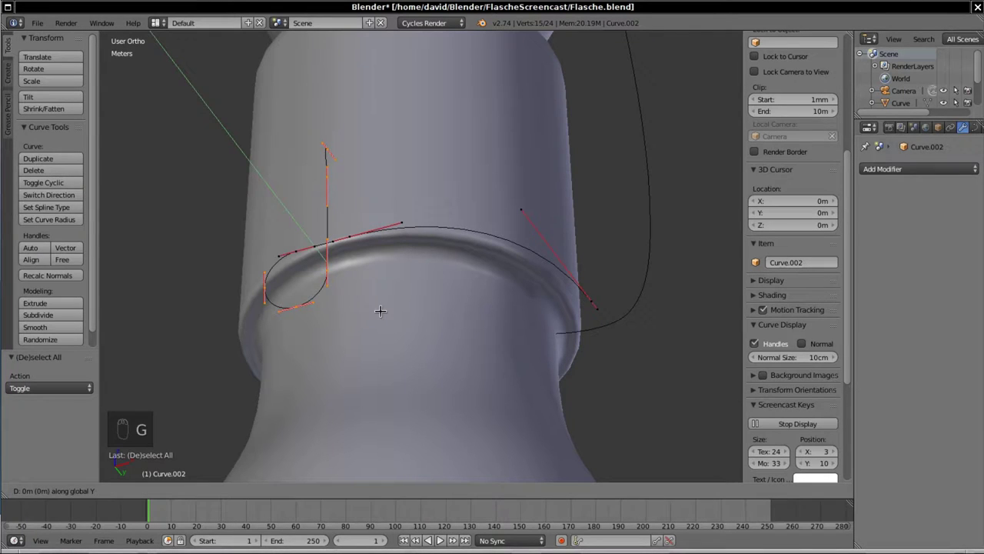
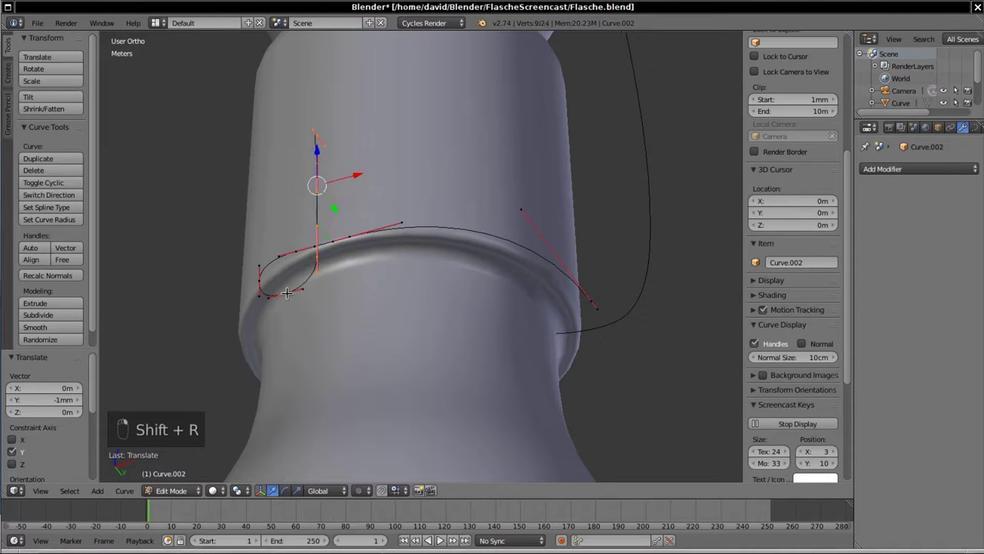
key(shift+r)
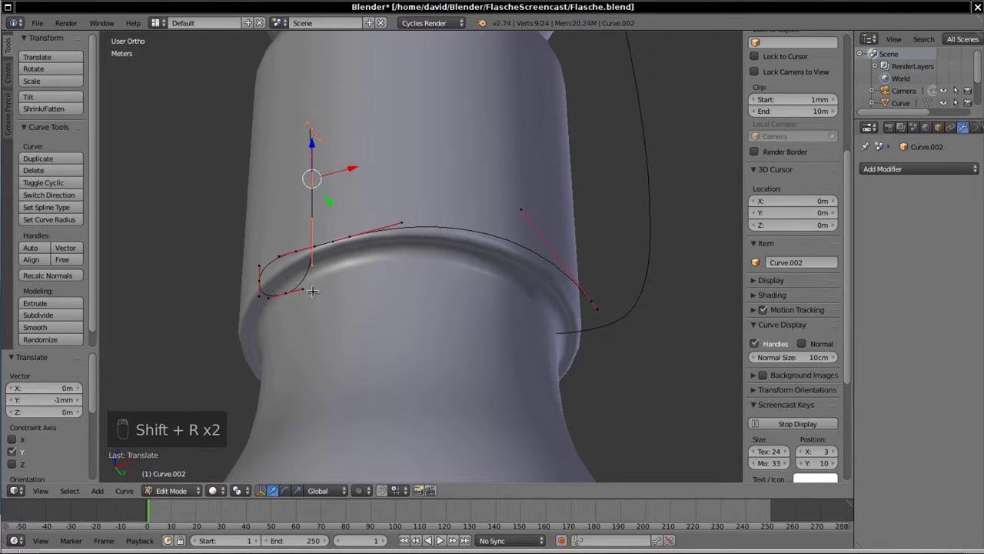
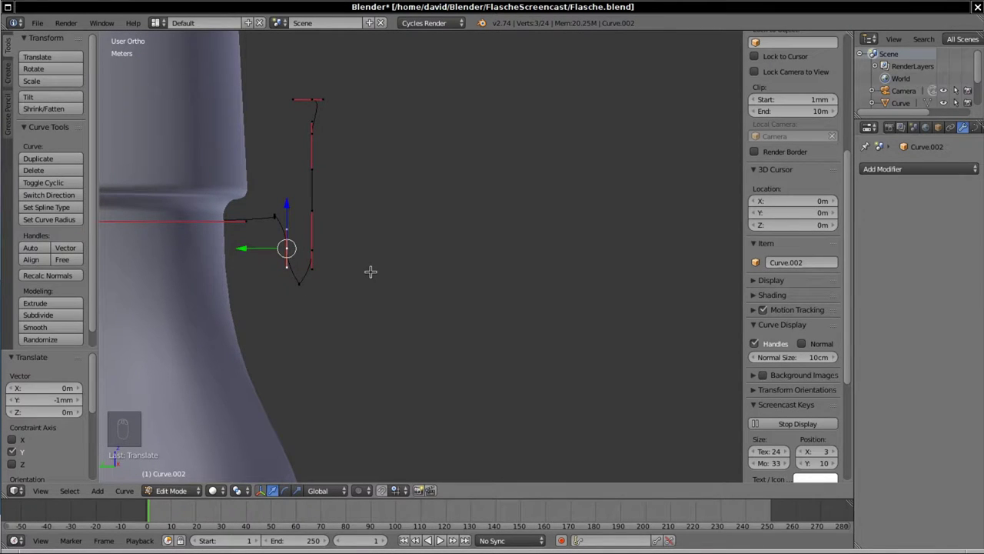
- In Right Ortho, rotate the lower handles into a V-shaped notch and shorten one handle
key(KP_3)
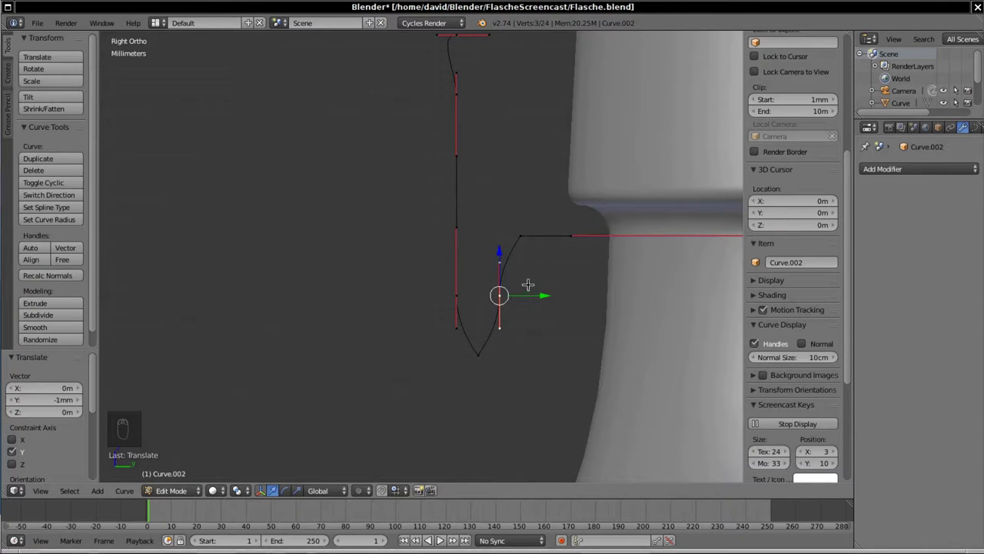
key(r)
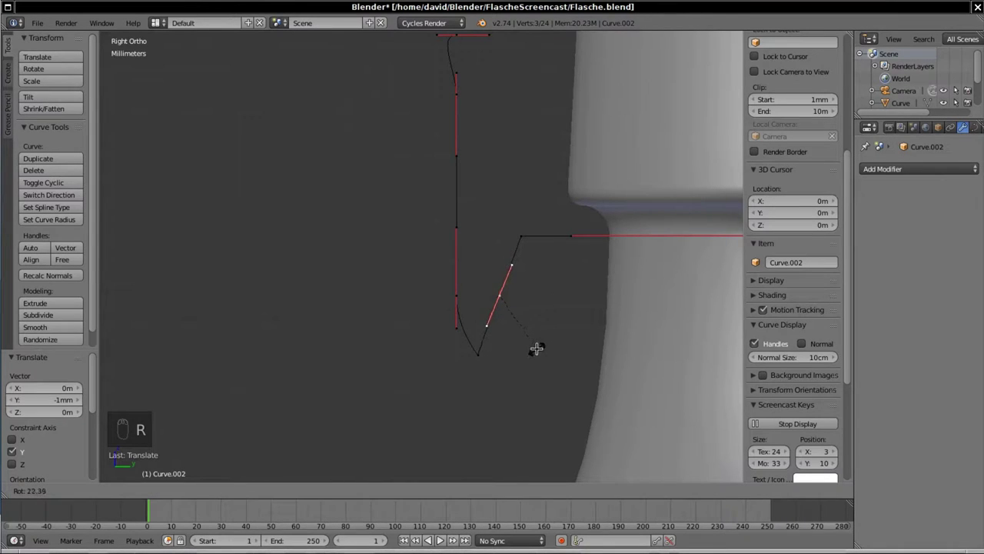
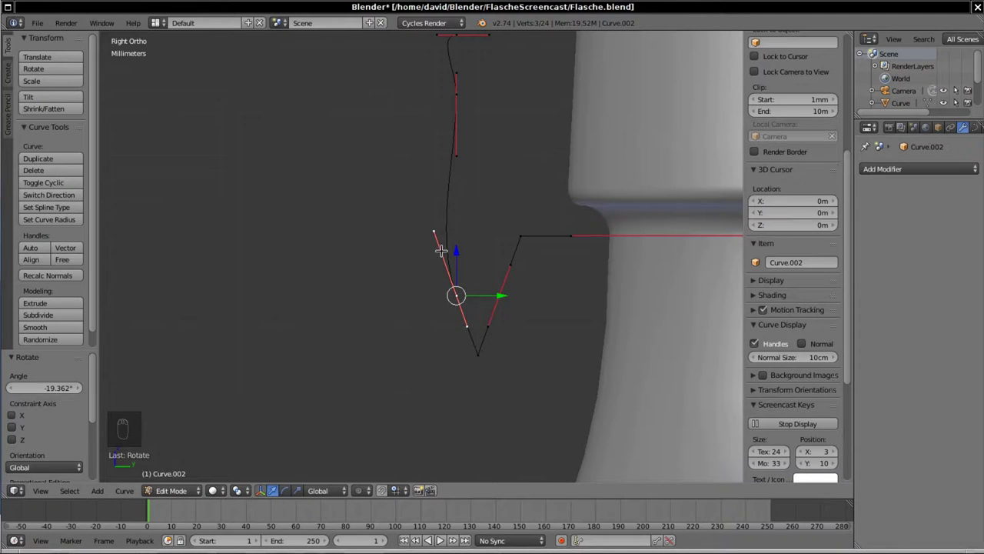
key(s)
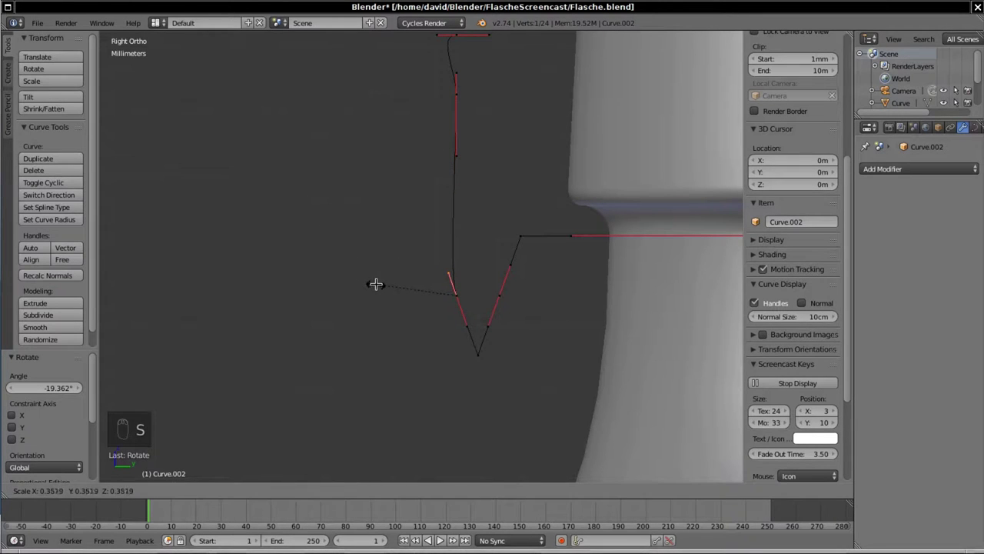
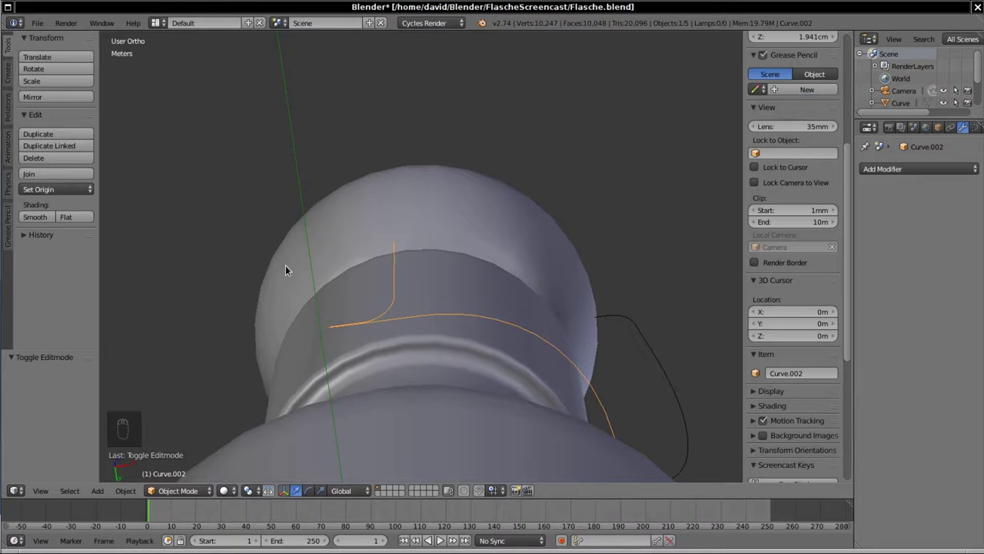
- Move objects to layer 2 so only the collar curve shows, then reopen it for point editing
key(m)
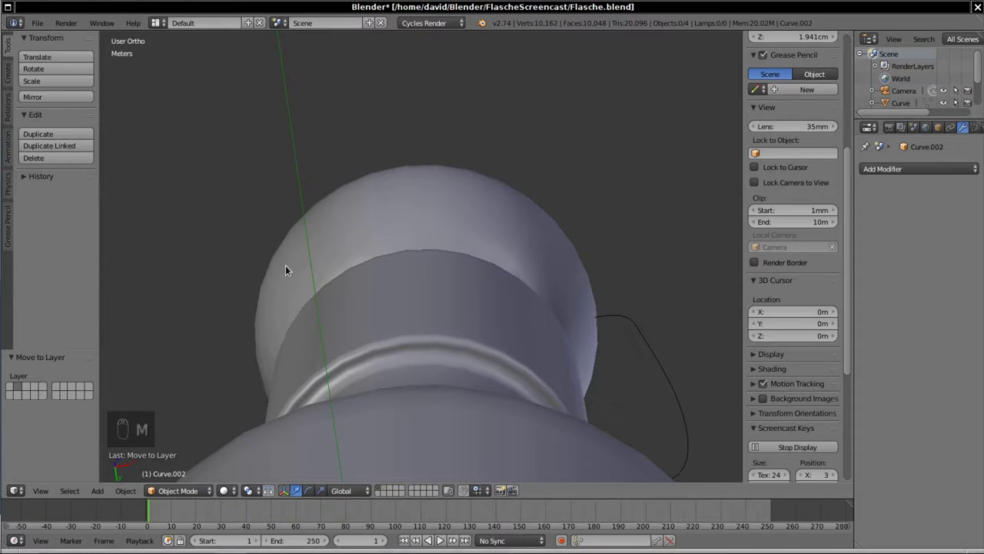
key(2)
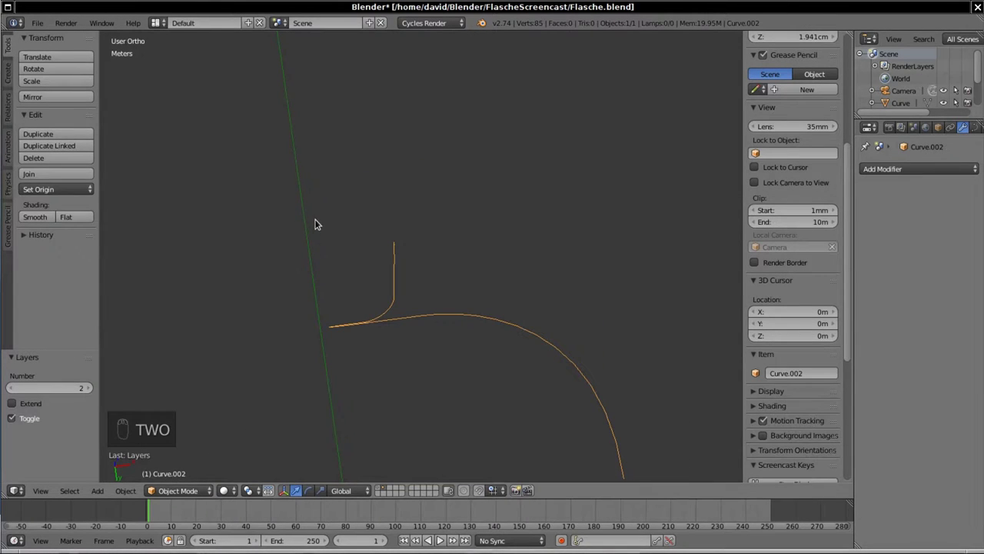
key(Tab)
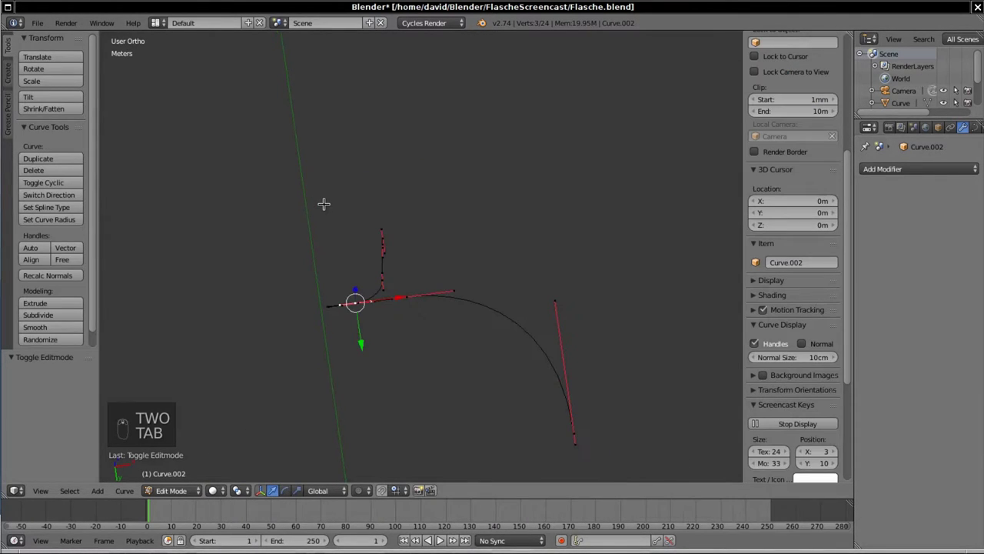
- From top ortho view, rotate the curve's middle handle about 11 degrees to tilt the profile
key(KP_7)
key(KP_Decimal)
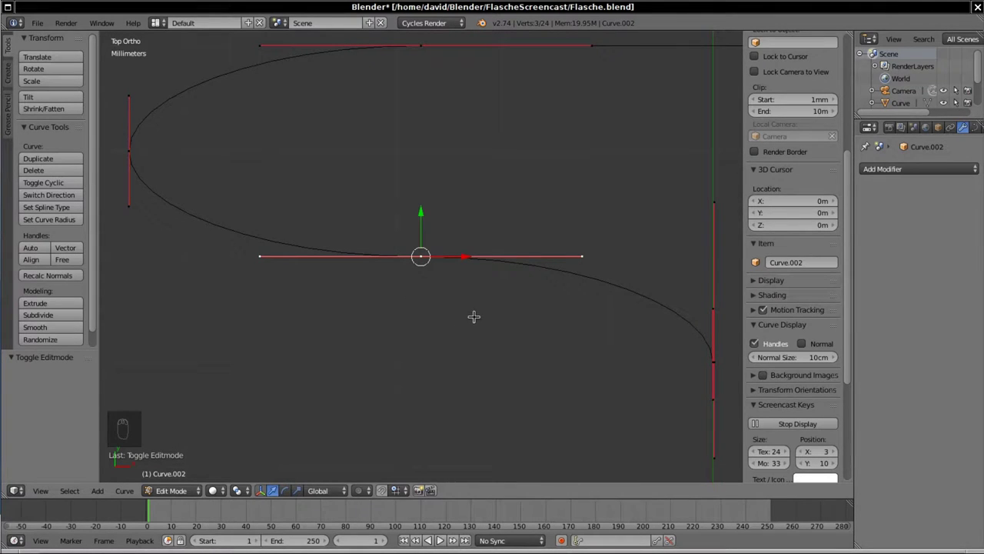
key(r)
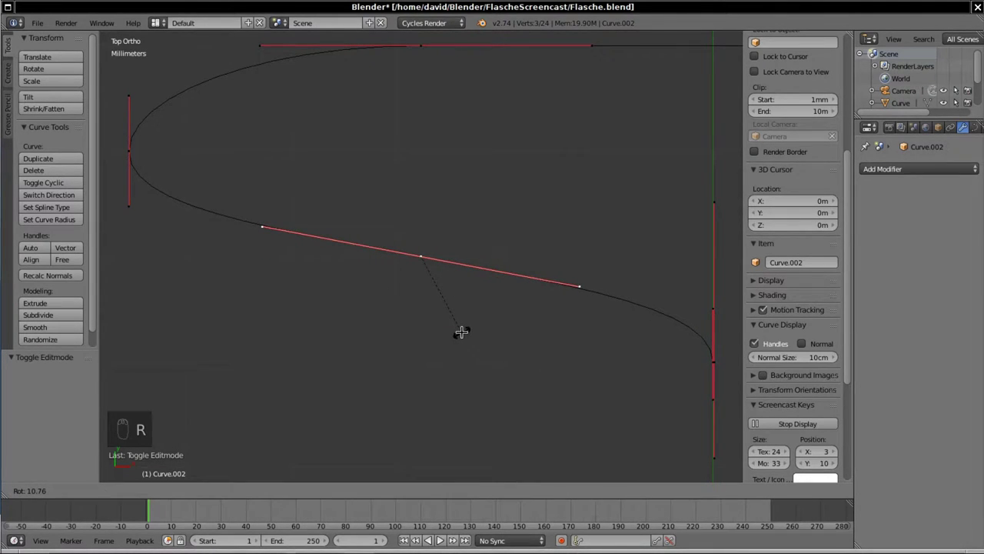
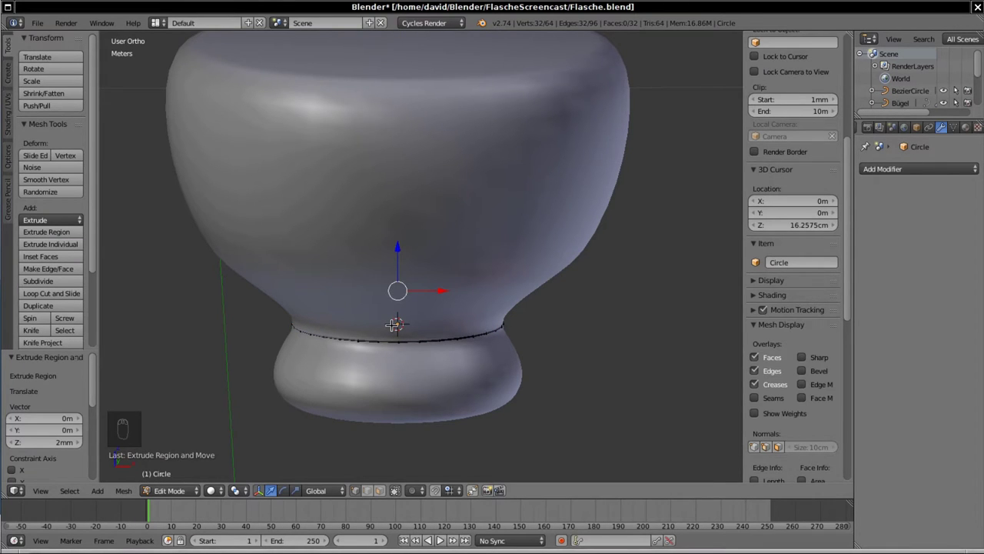
- Select the whole neck ring and extrude it outward into a 32-face collar band
key(a)
key(a)
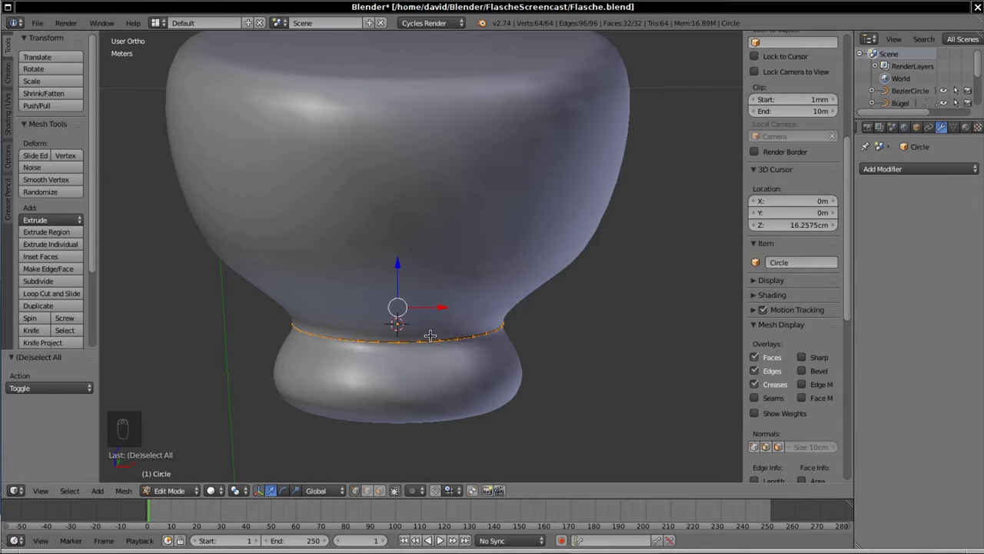
key(g)
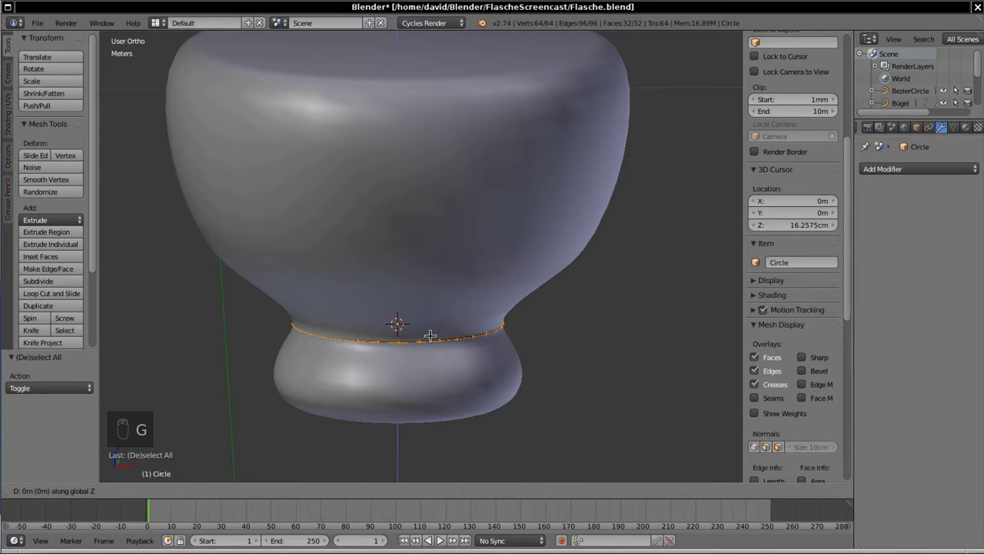
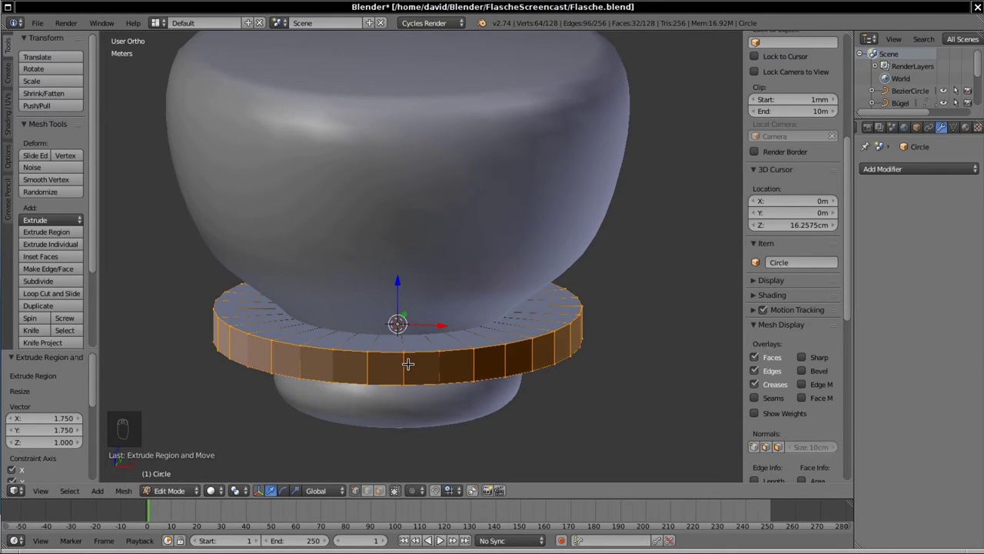
- Select all of the collar ring and recalculate its face normals to be consistent
key(a)
key(a)
key(a)
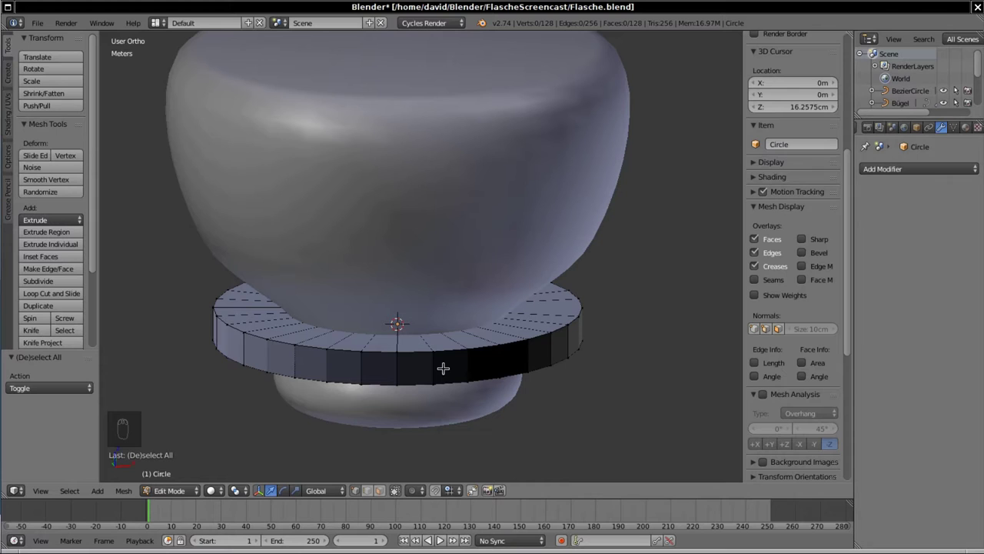
key(a)
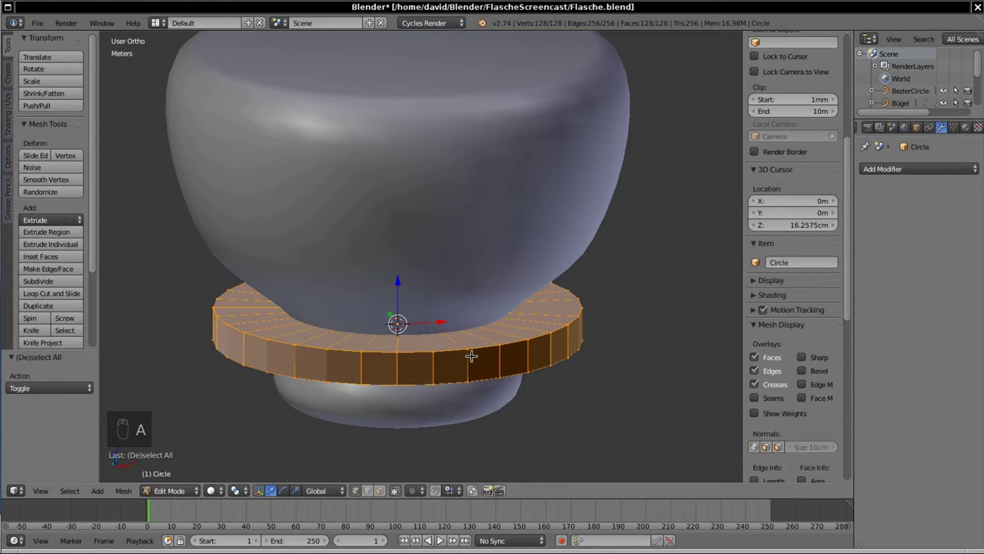
key(ctrl+n)
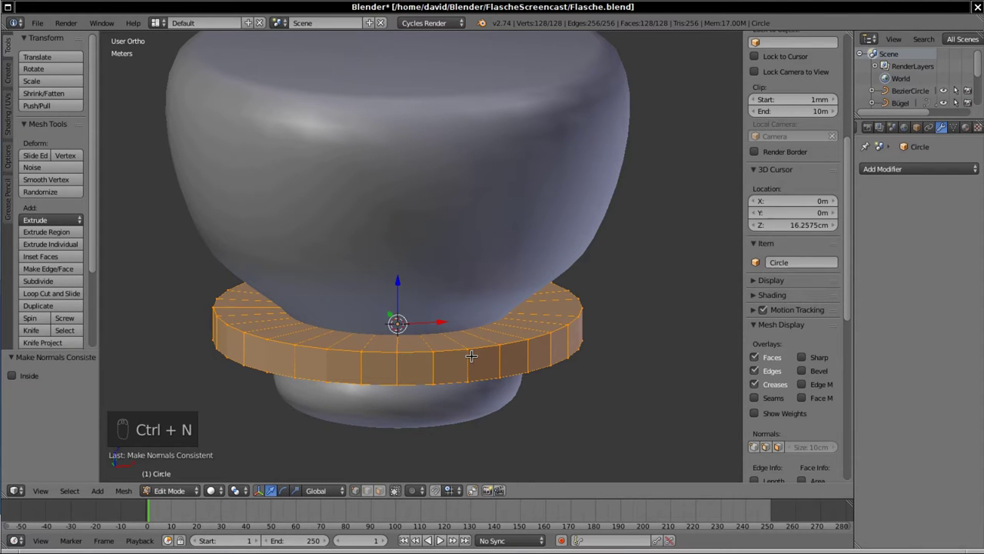
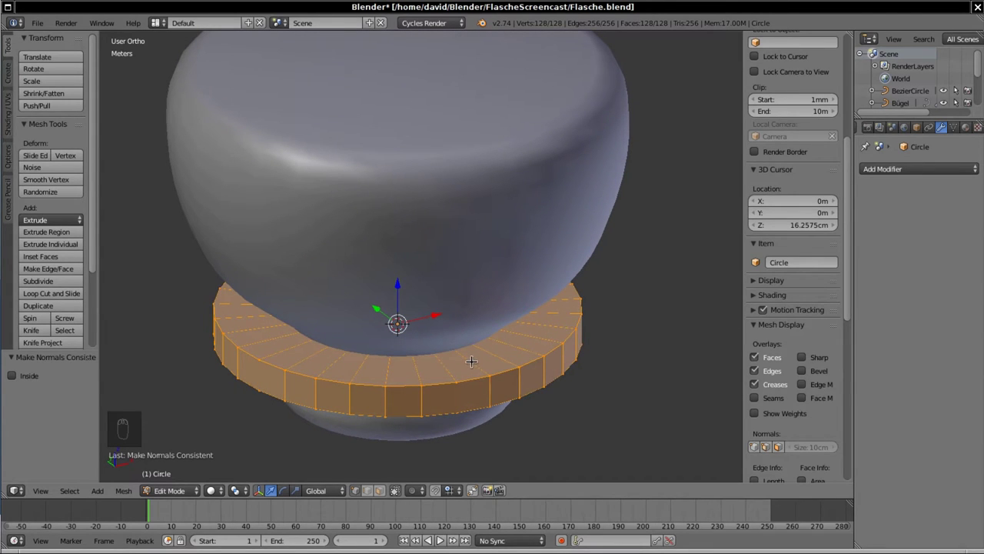
key(a)
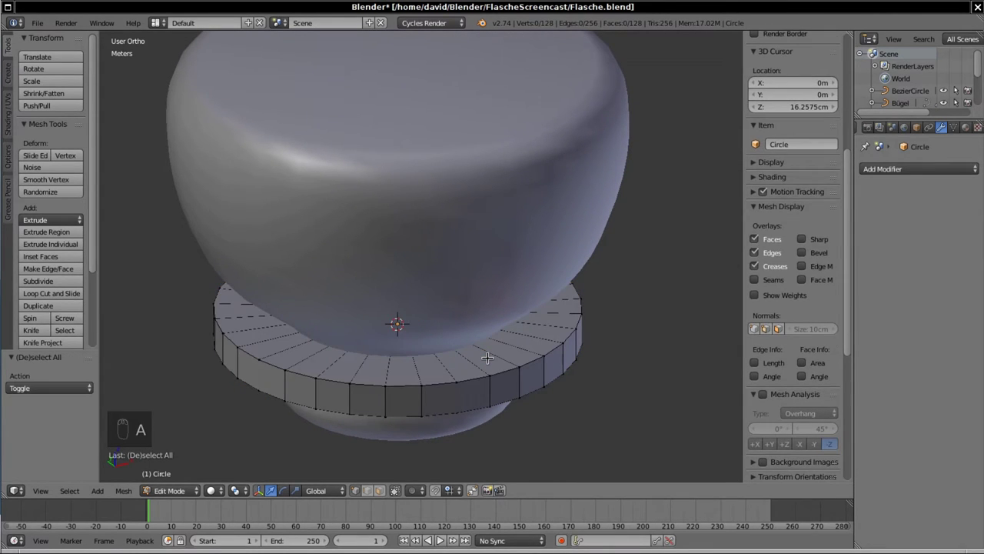
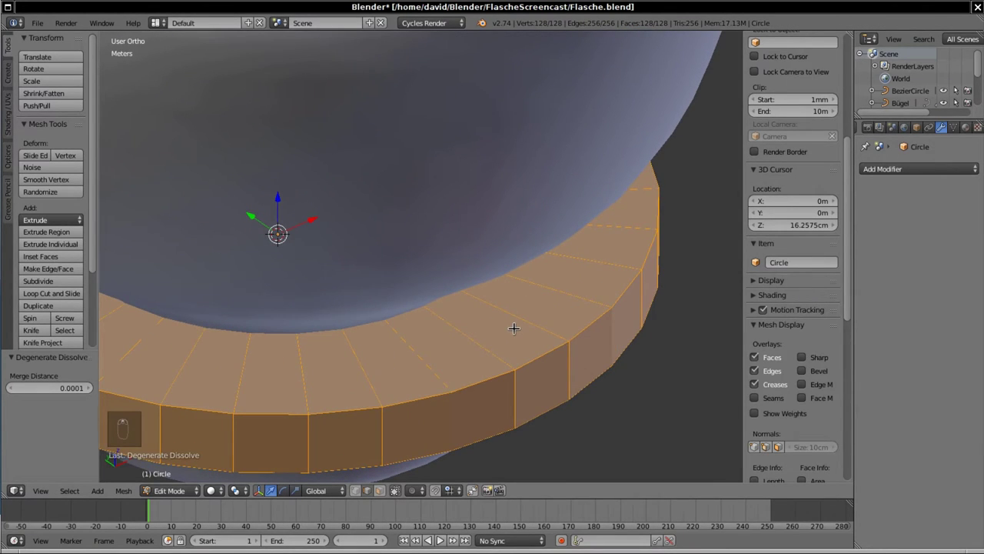
- Add a loop cut across the collar's top face and slide it, bringing the band to 192 faces
key(a)
drag(60, 292, 494, 331)
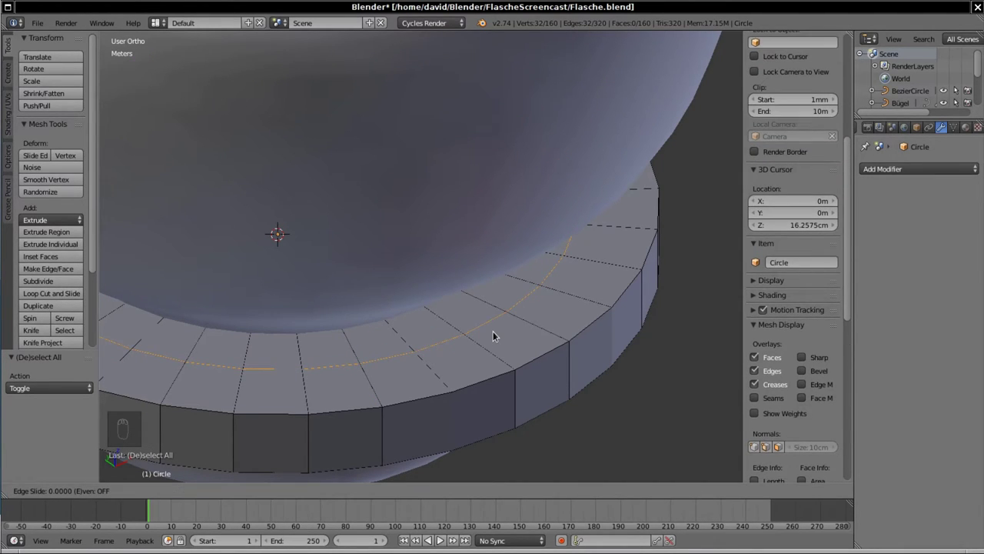
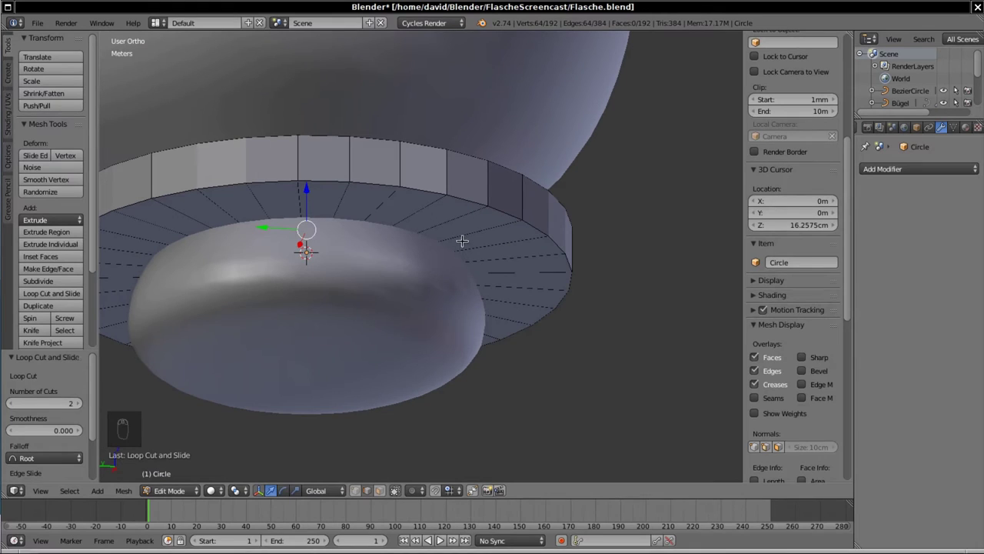
key(a)
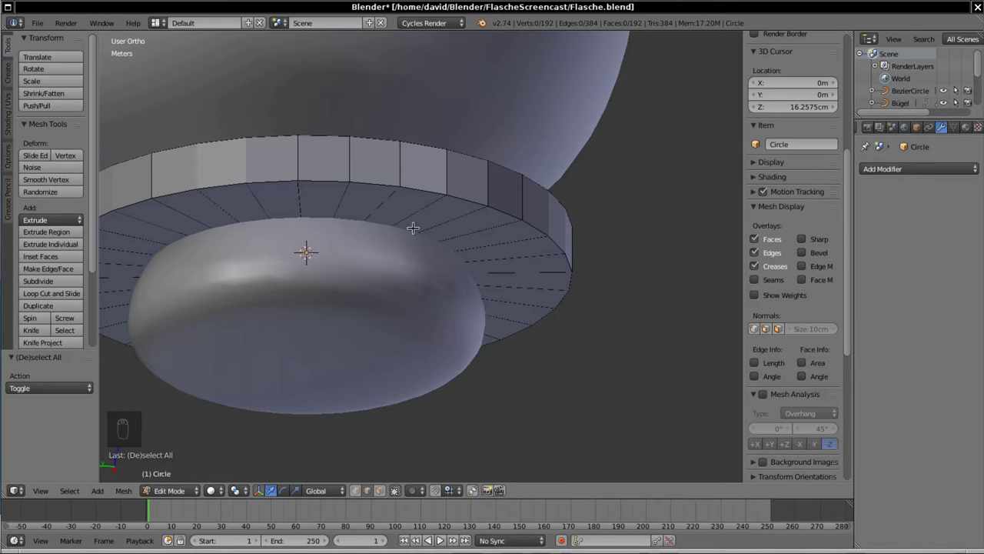
key(space)
- Add another loop cut via search, reaching 256 faces, and raise the inner top loop slightly
key(o)
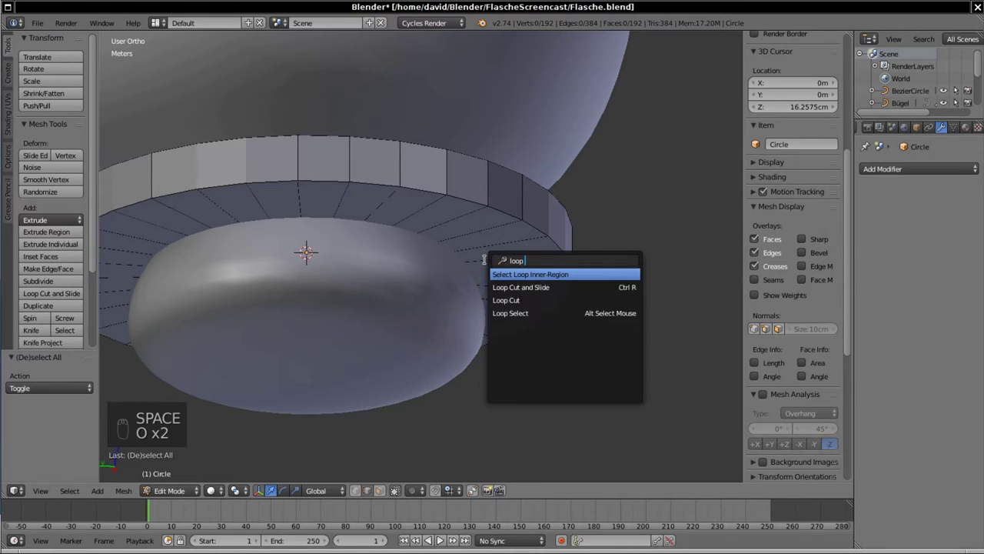
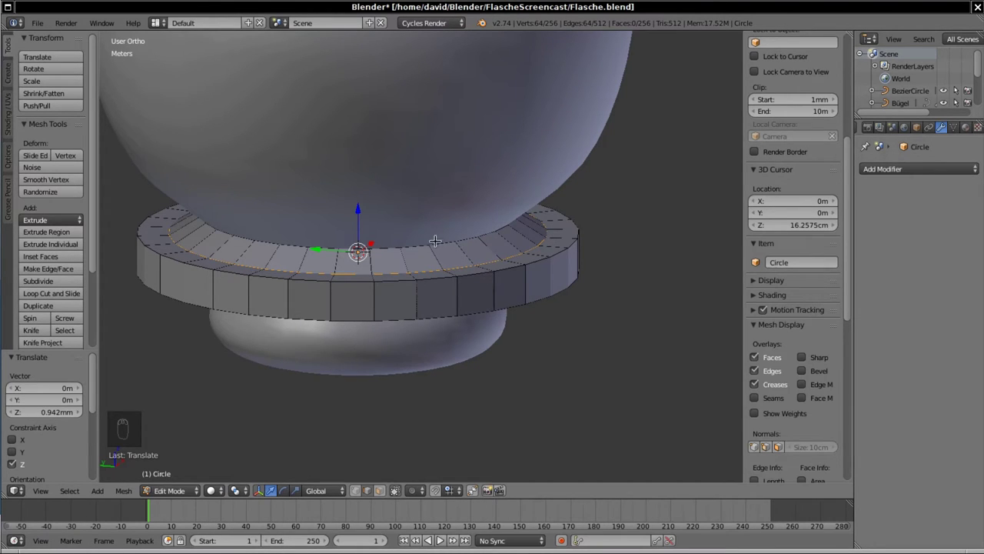
key(g)
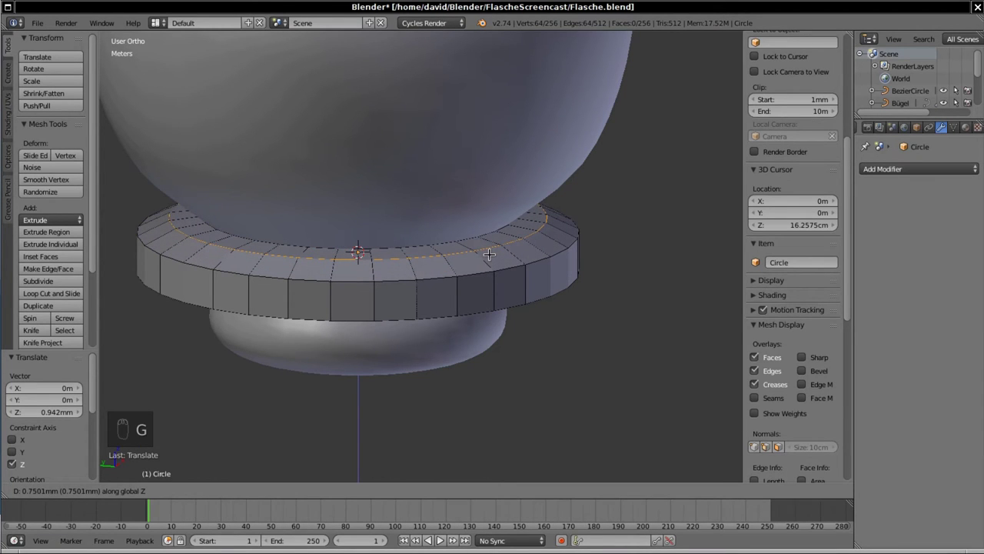
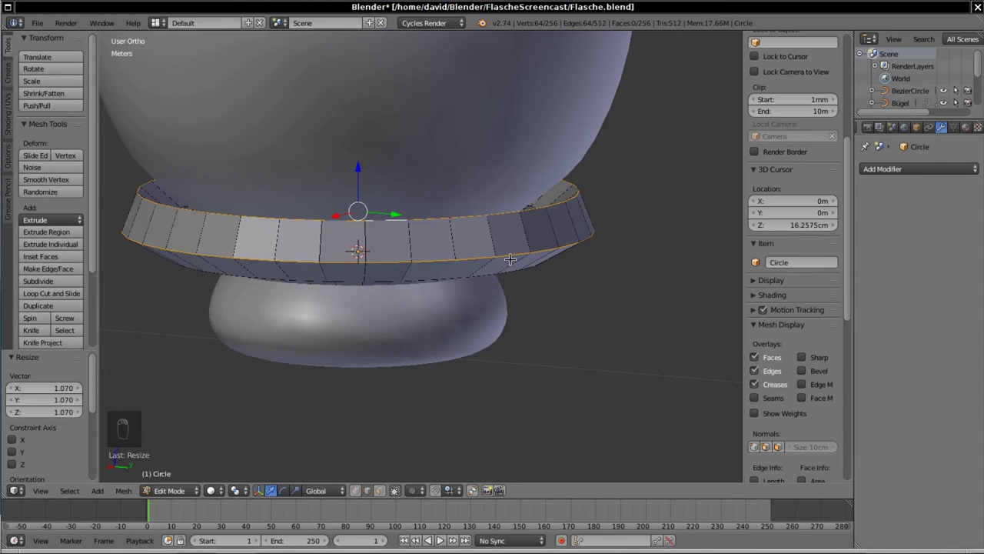
- Mark the ring's rim edges sharp, then select the whole ring and shade its faces smooth
key(space)
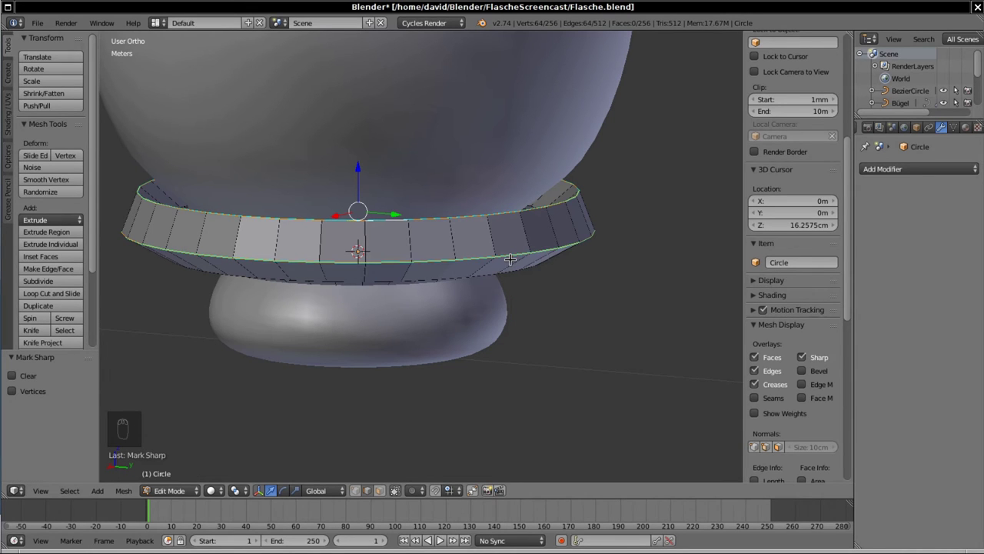
key(a)
key(a)
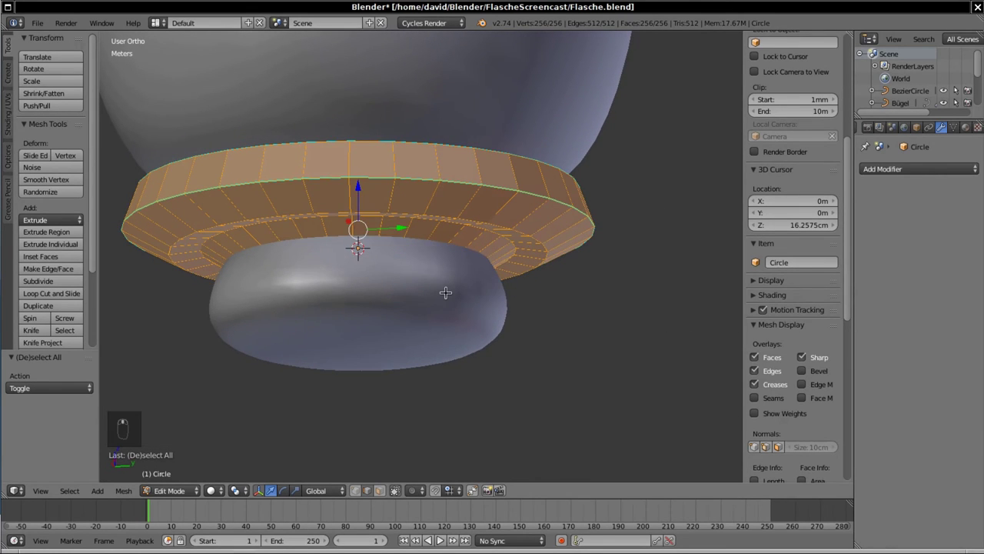
key(space)
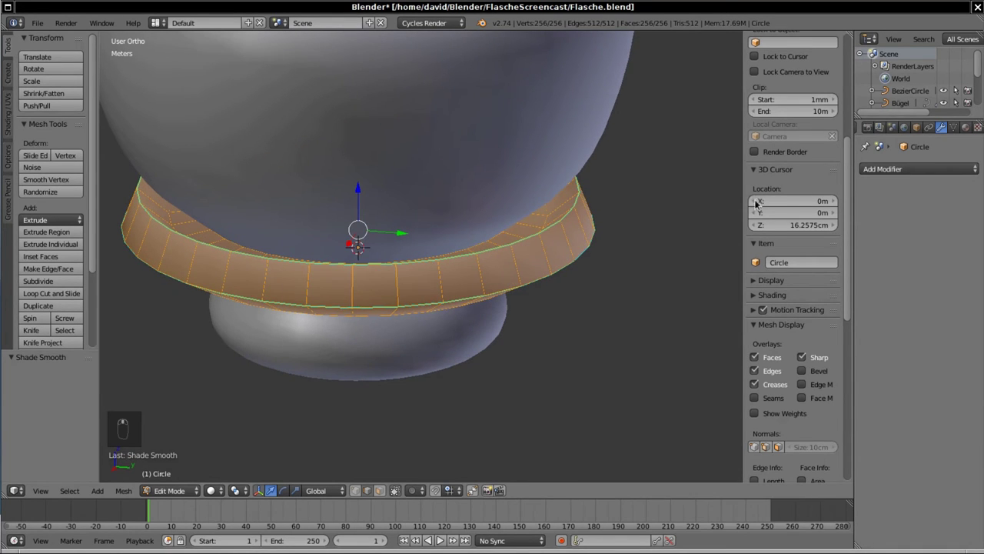
- Return to Object Mode and enable Auto Smooth at 180° for the collar ring
key(Tab)
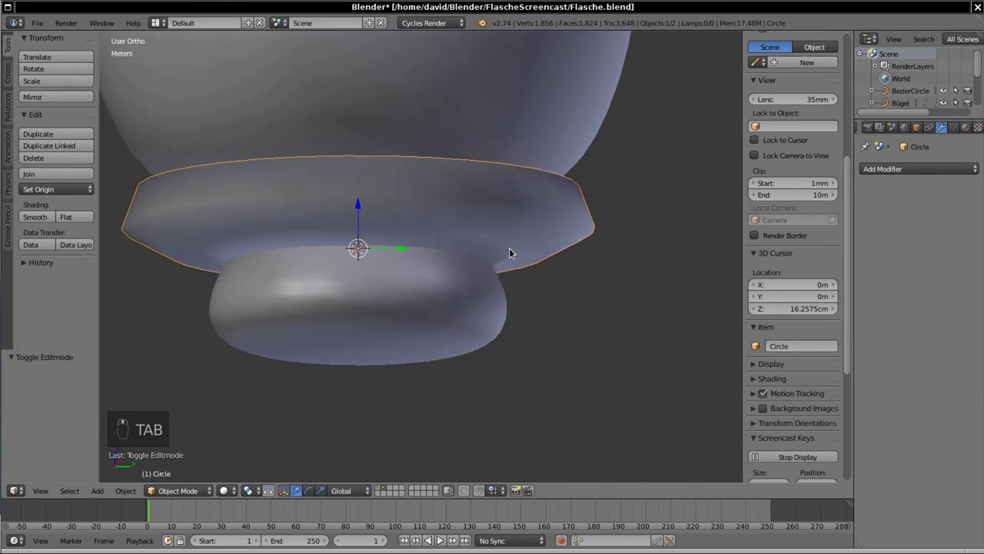
drag(958, 133, 518, 302)
drag(518, 301, 513, 334)
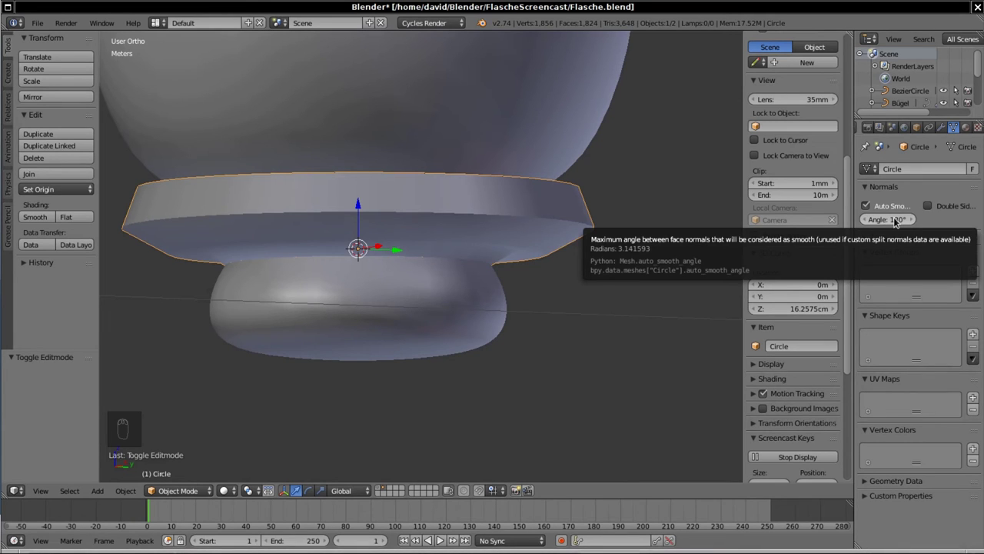
- Orbit around the collar ring to inspect its smoothed faces and crisp rims
drag(597, 259, 575, 273)
drag(570, 286, 558, 274)
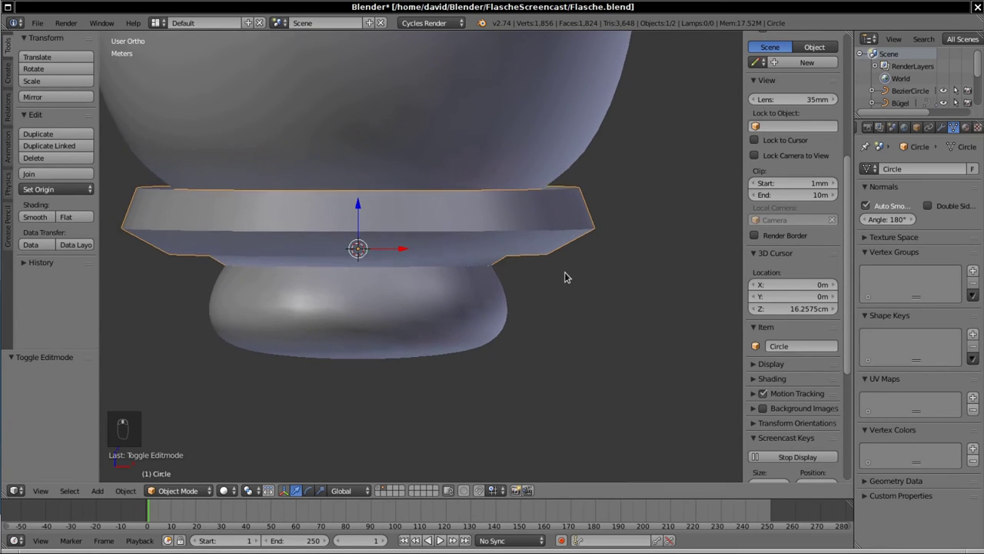
drag(575, 253, 553, 276)
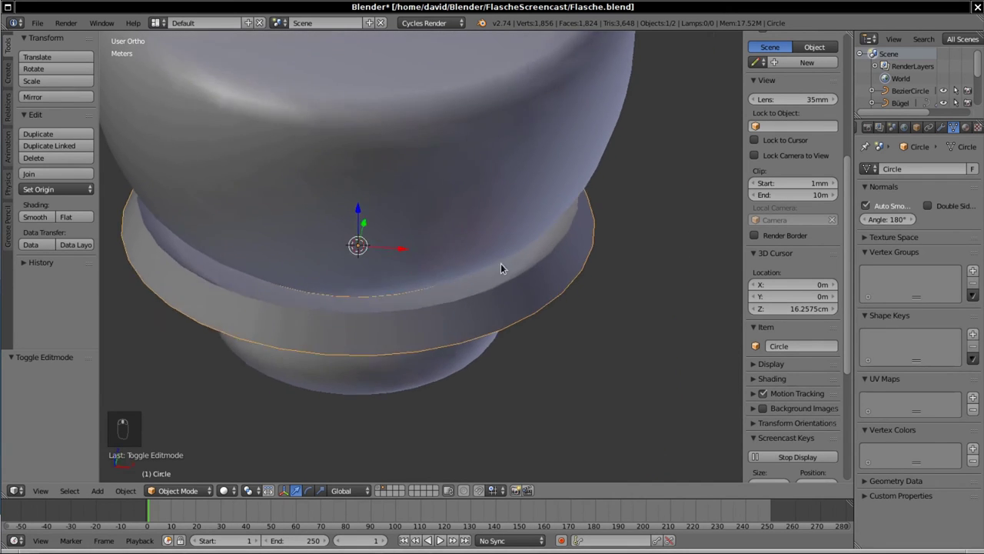
drag(520, 231, 547, 267)
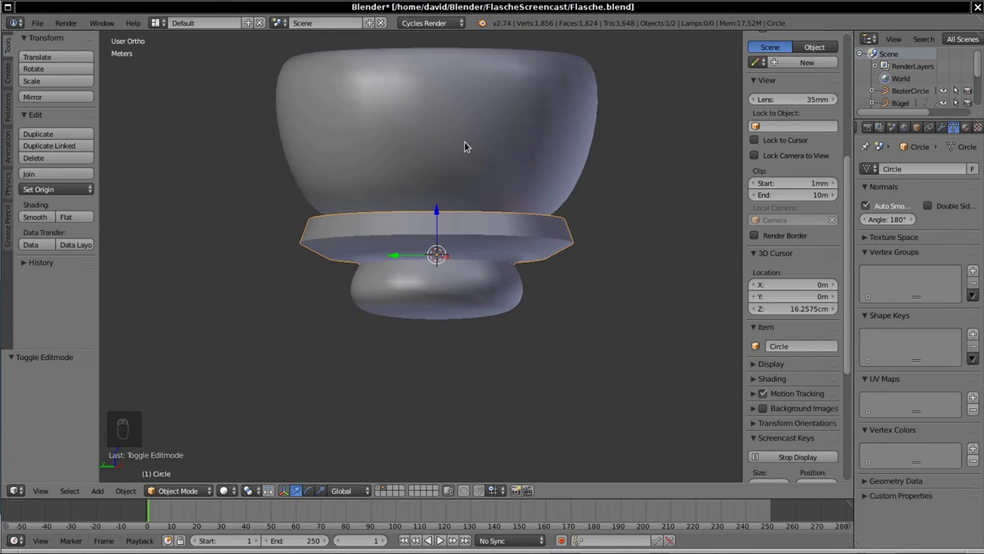
drag(878, 148, 930, 134)
drag(931, 135, 467, 233)
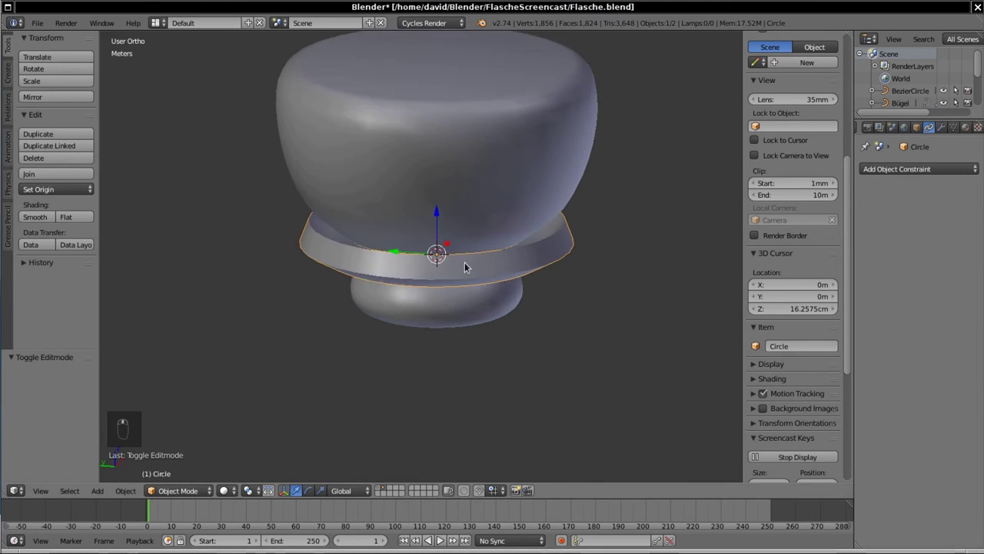
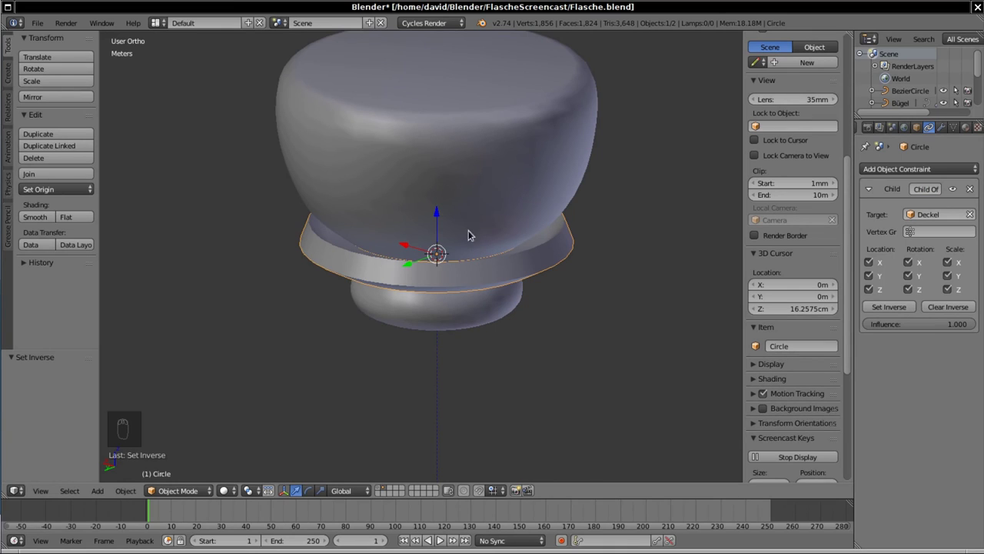
- Constrain the ring as Child Of the cap Deckel with Set Inverse, then start moving it to a layer
drag(463, 192, 420, 233)
key(m)
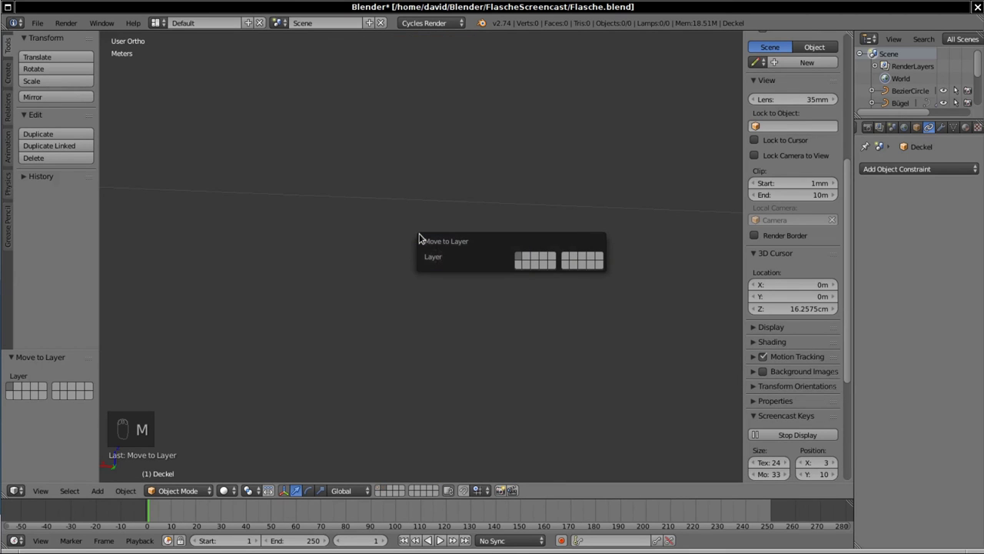
- Show layer 1 with the bottle and zoom out to see the cap, ring and wire clasp on the neck
key(1)
drag(337, 216, 440, 287)
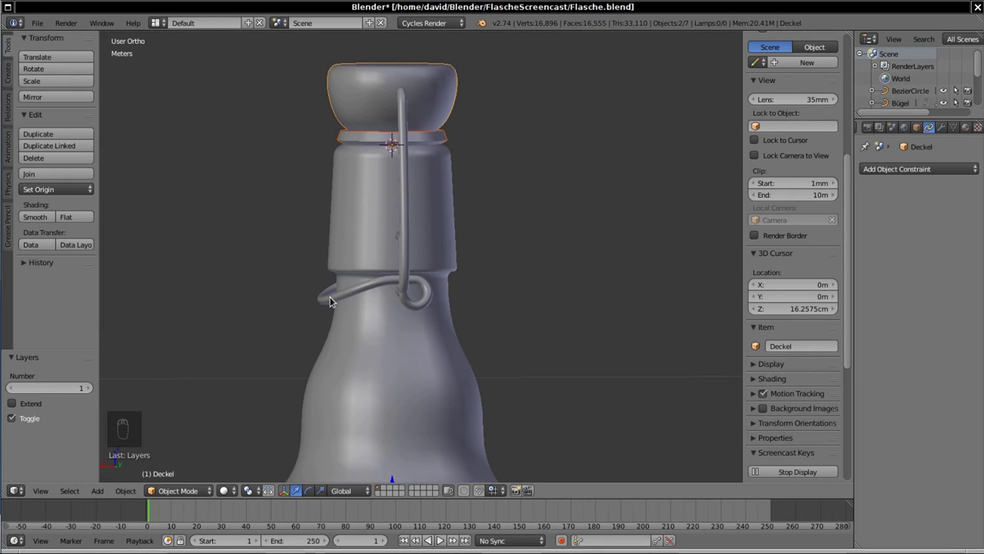
- Rotate the lever Hebel about -10° around Y so its loop hugs the wire clasp
drag(330, 296, 355, 247)
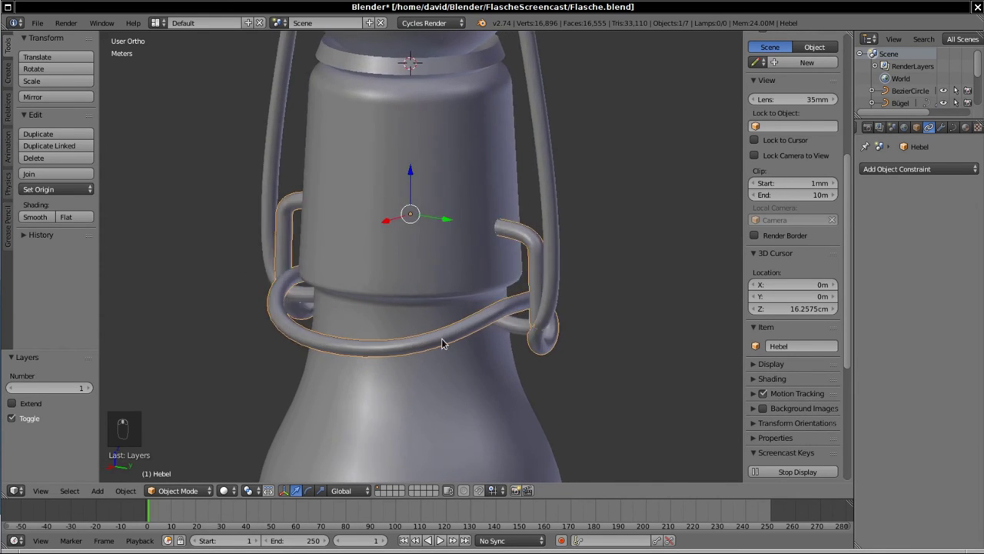
drag(397, 336, 490, 367)
key(r)
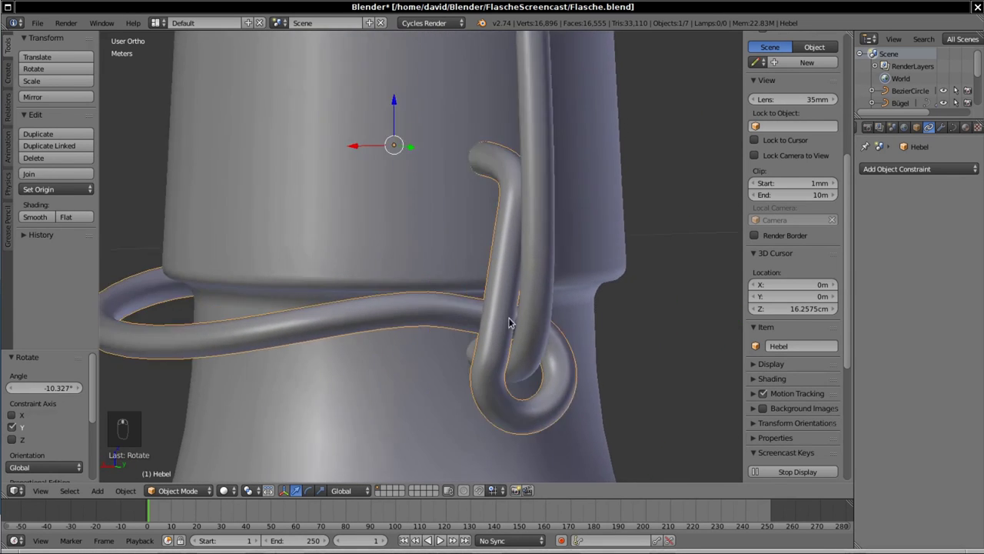
middle_click(551, 323)
middle_click(569, 328)
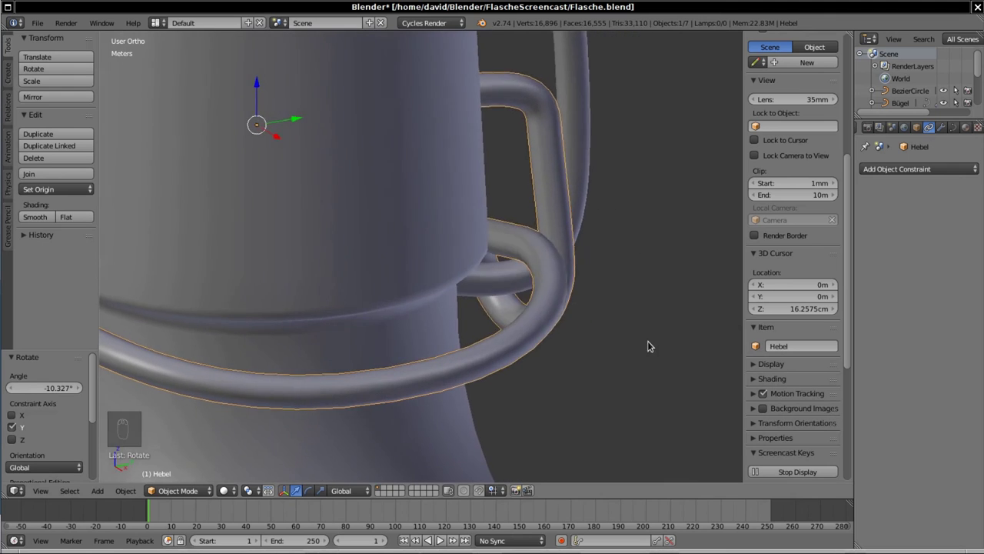
middle_click(595, 338)
middle_click(557, 334)
middle_click(529, 332)
middle_click(510, 325)
middle_click(480, 305)
middle_click(475, 304)
- View the whole bottle neck again and save the bottle file with Ctrl+S
drag(468, 281, 375, 303)
drag(375, 303, 390, 309)
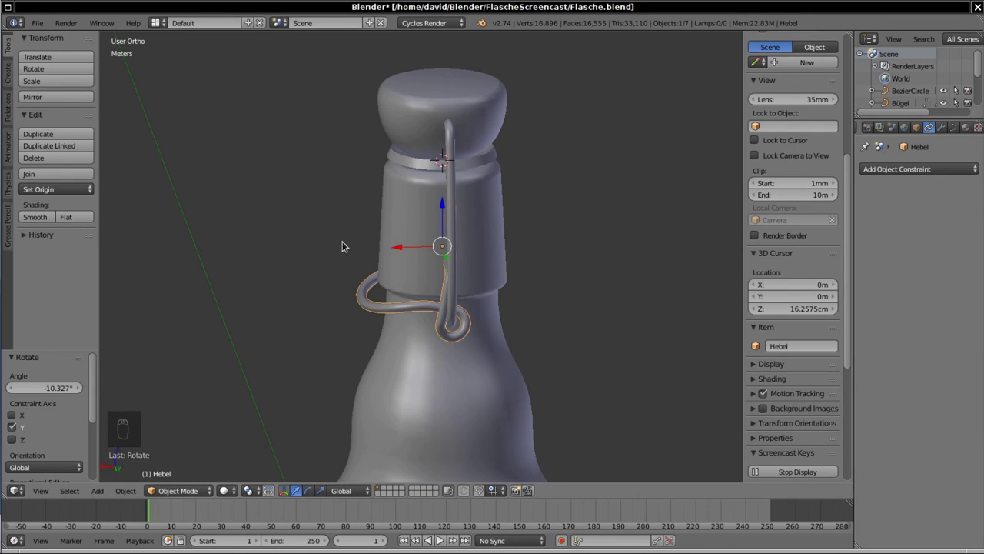
key(ctrl+s)
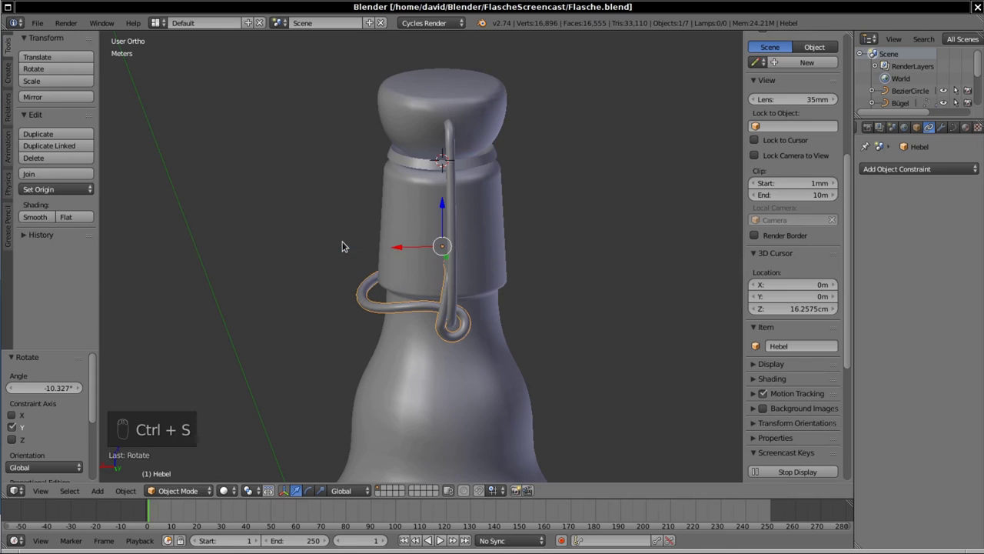